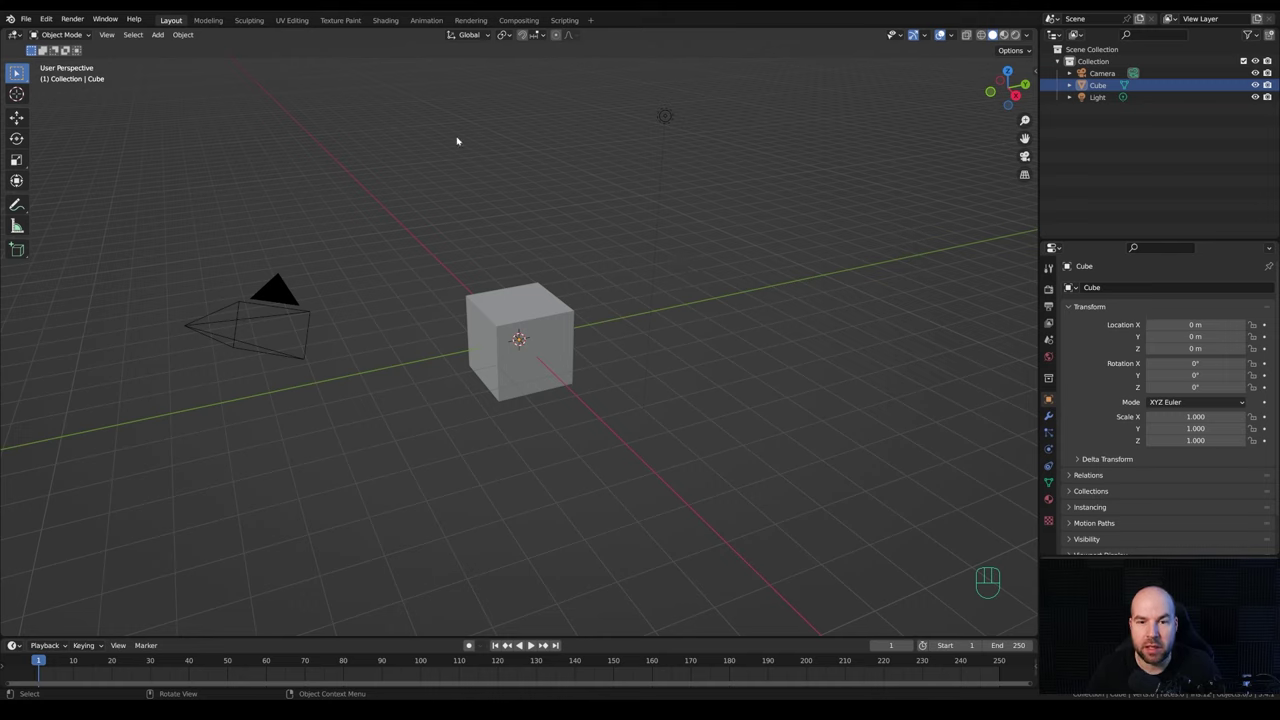
# Delete the default cube and light, leaving only the camera, and check the Extra Objects add-ons.
pyautogui.moveTo(419, 81); pyautogui.dragTo(732, 463)
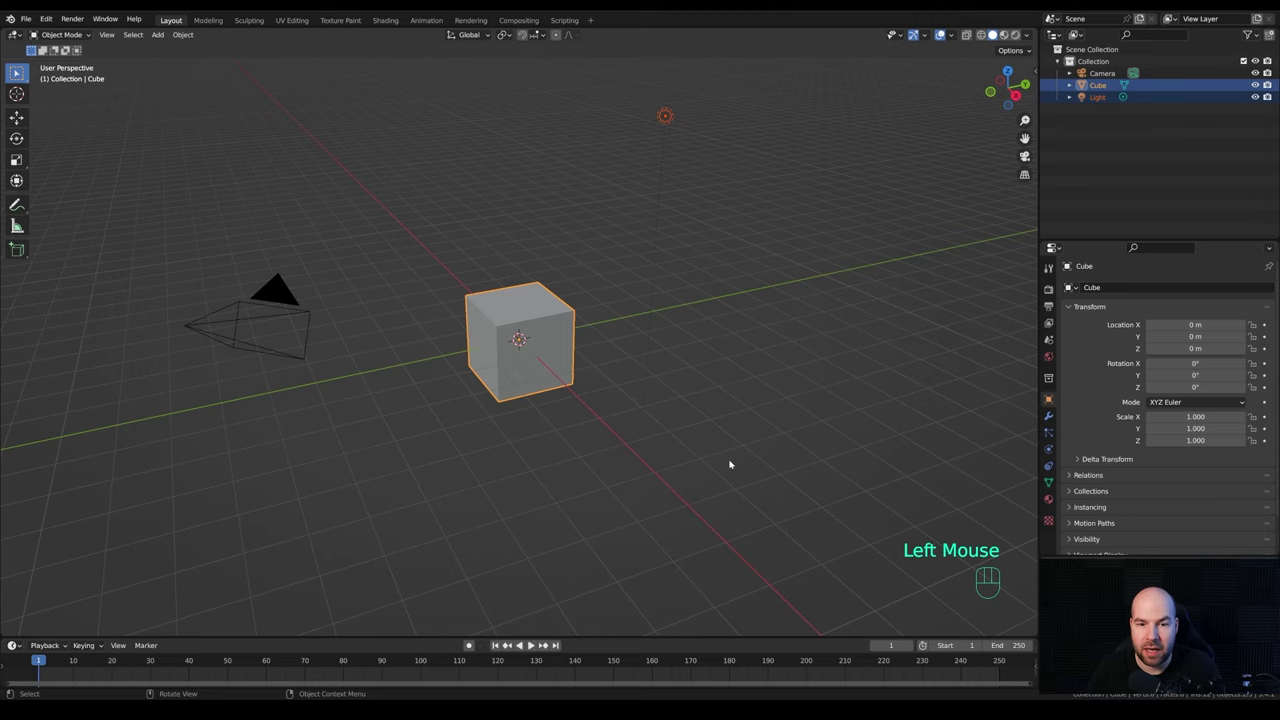
pyautogui.press('x')
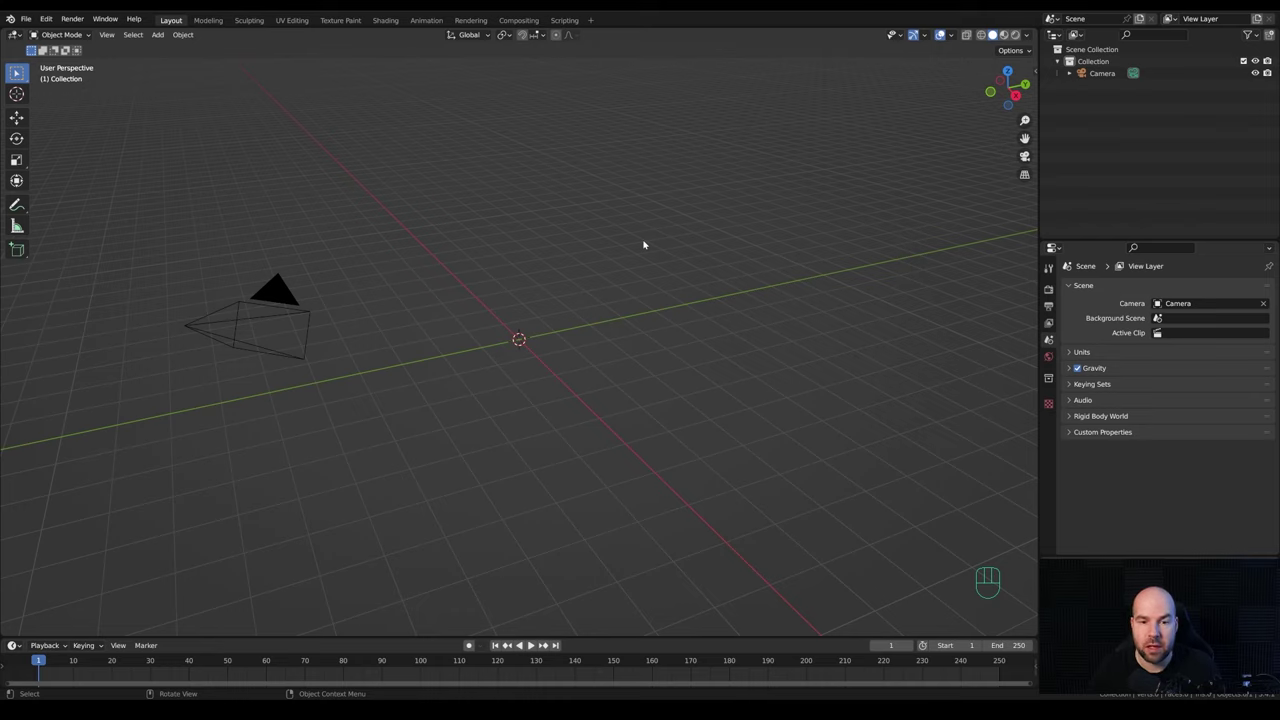
pyautogui.press('shift+a')
pyautogui.moveTo(47, 22); pyautogui.dragTo(89, 196)
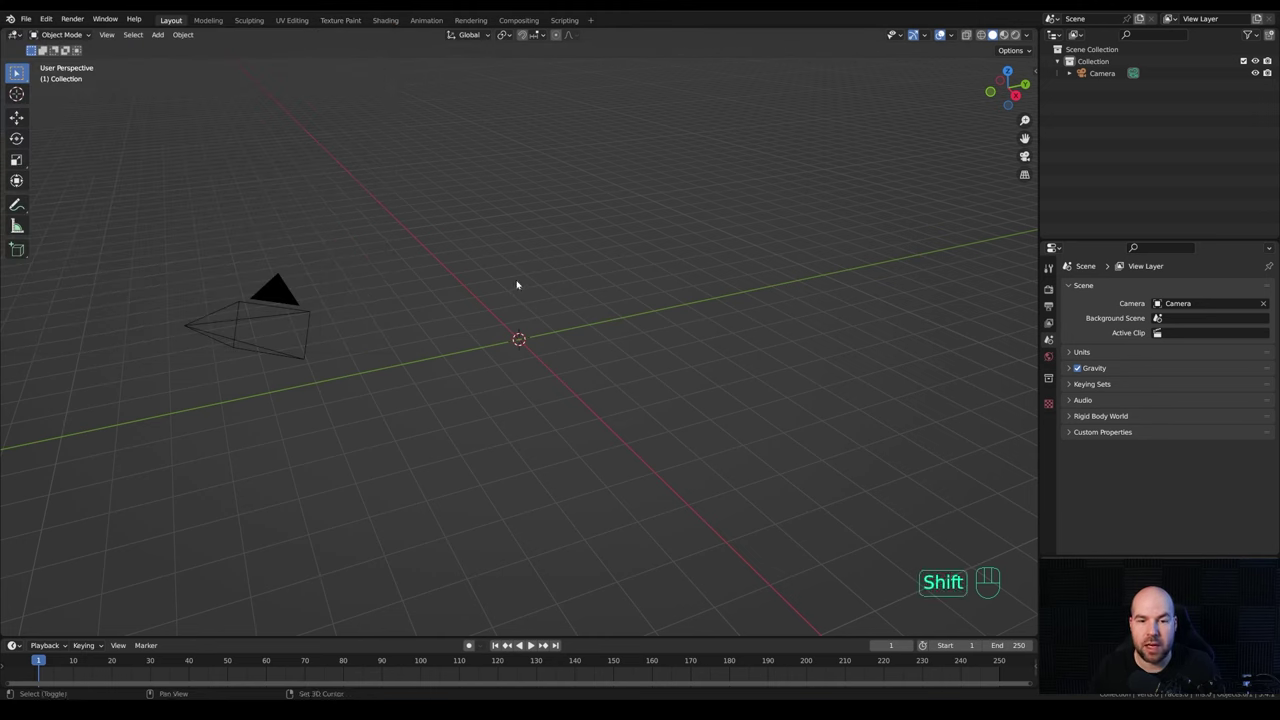
# Add a Single Vert object and extrude its vertex along X in front view to start the profile.
pyautogui.press('shift+a')
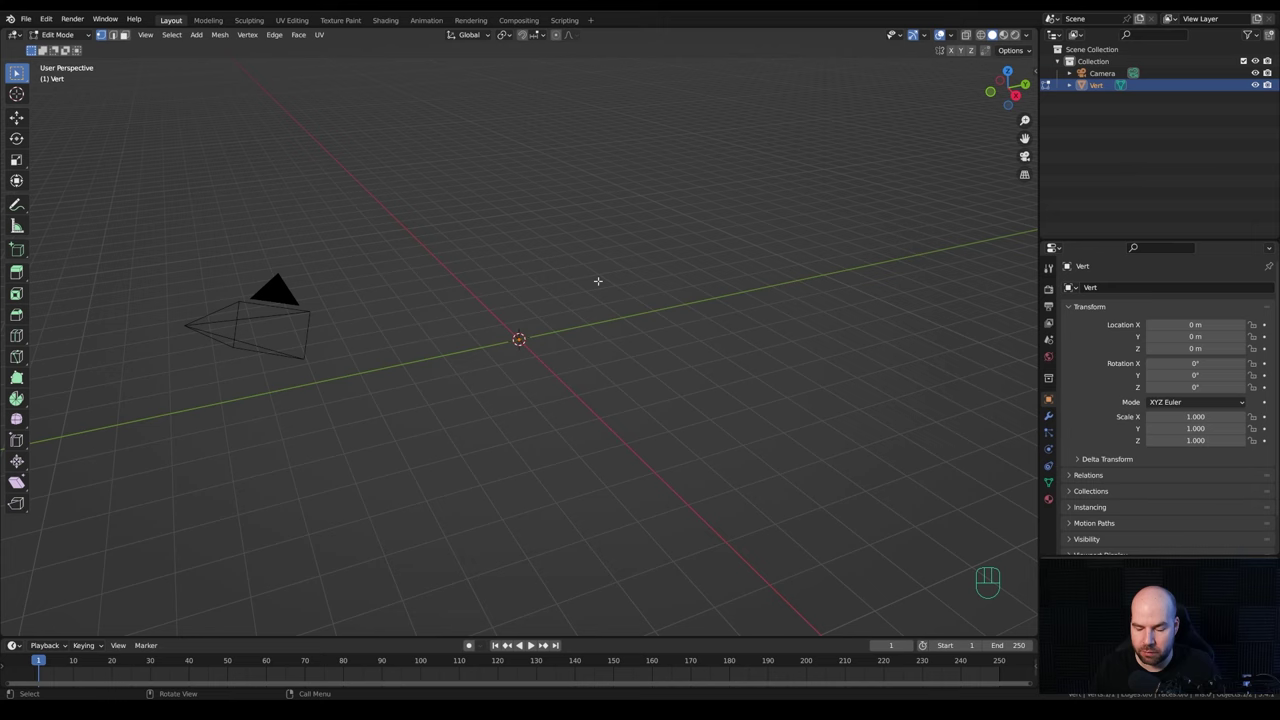
pyautogui.press('KP_1')
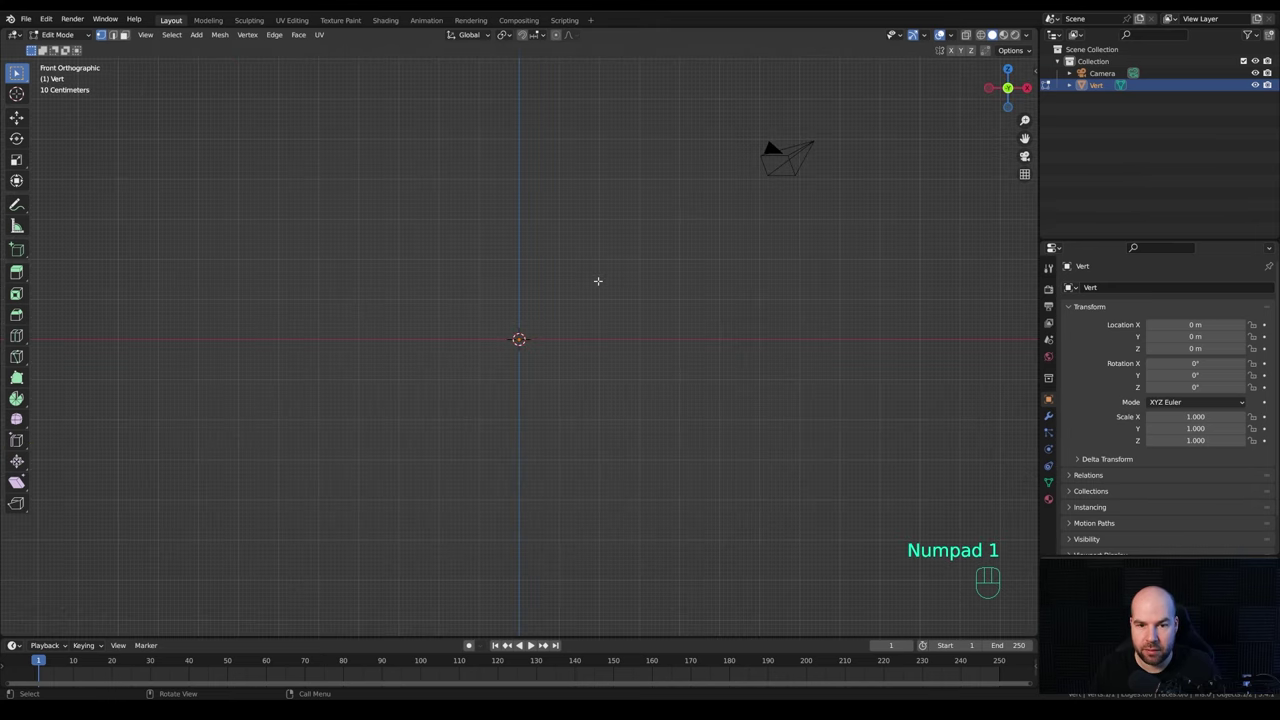
pyautogui.scroll(3)
pyautogui.press('e')
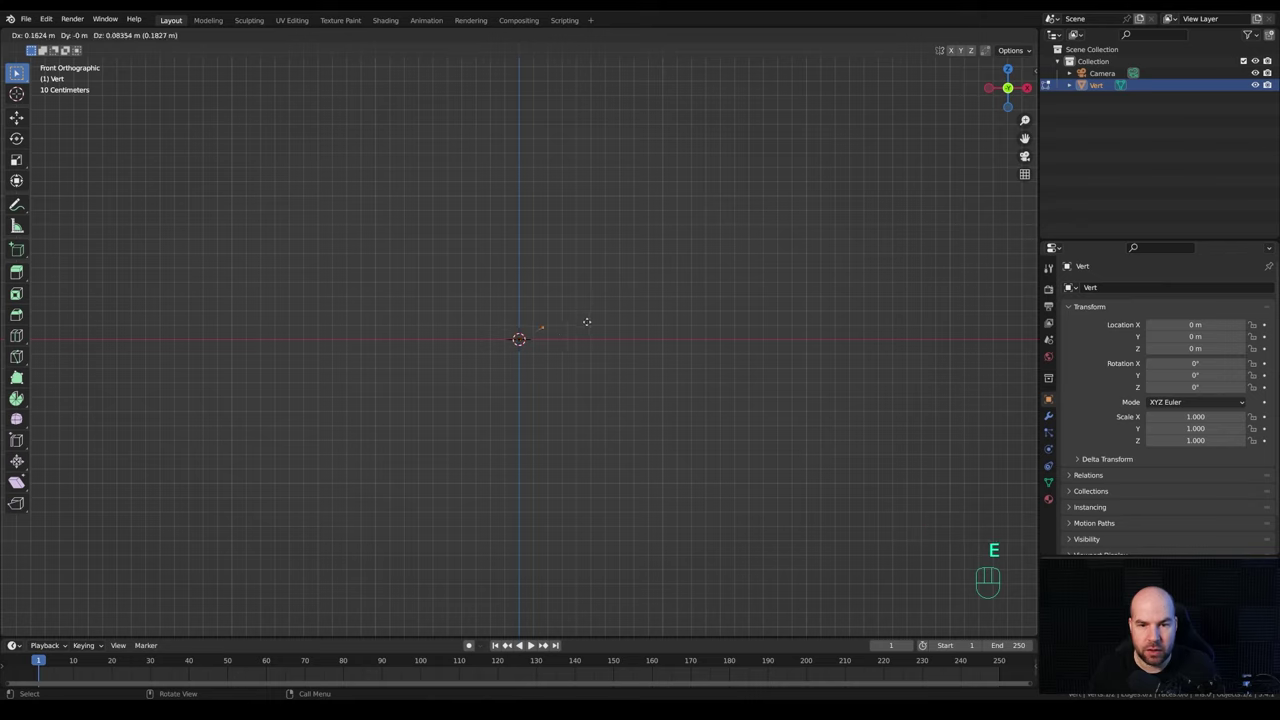
pyautogui.press('x')
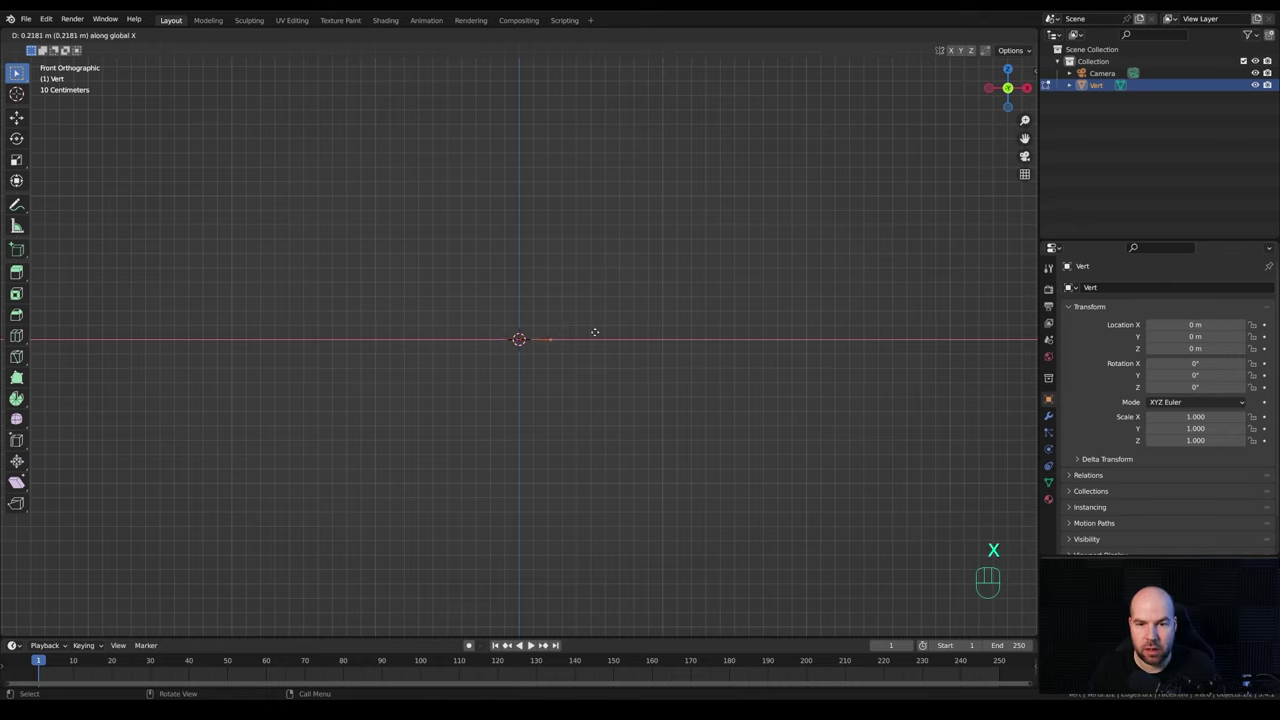
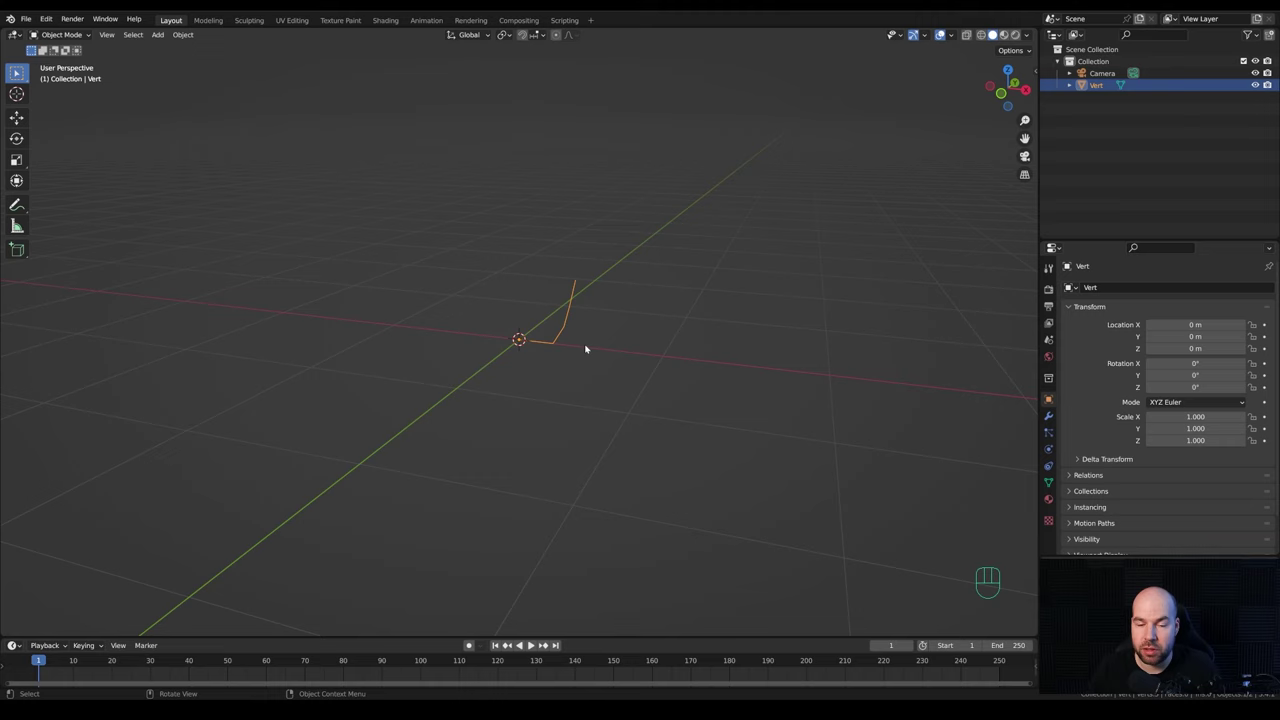
# Add a Plane, shrink it to a tiny square and move it aside along X.
pyautogui.press('shift+a')
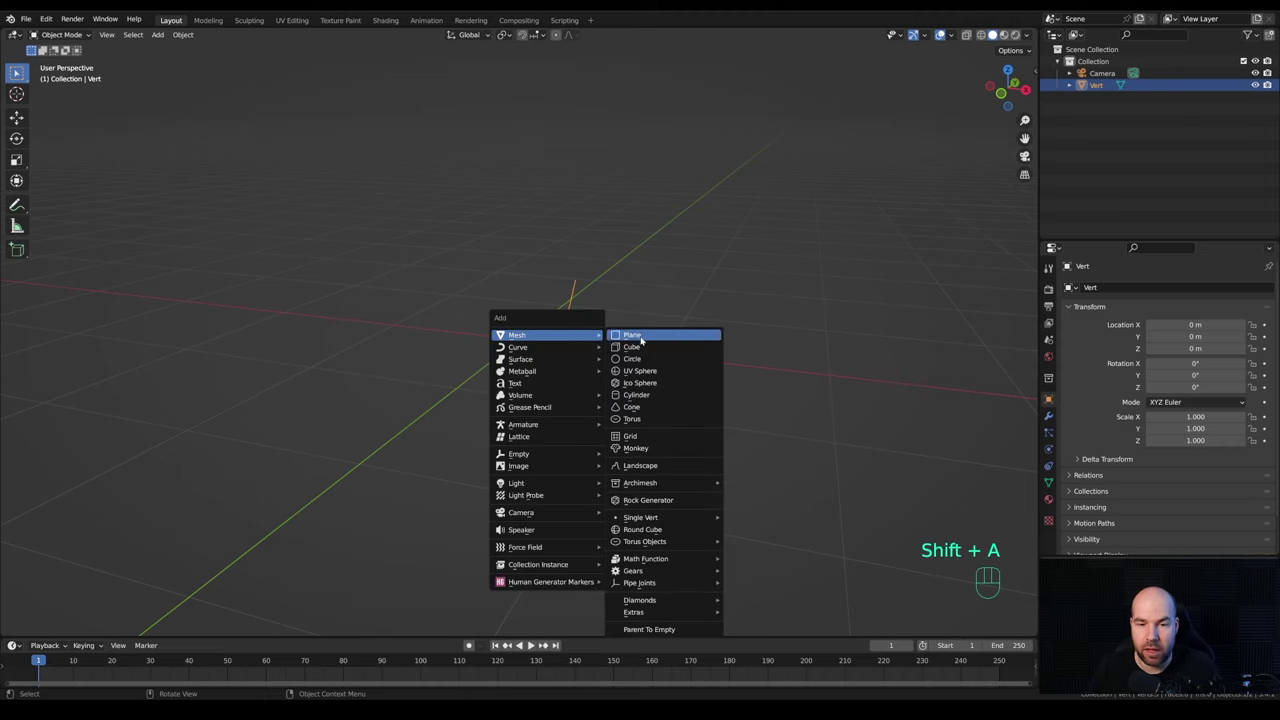
pyautogui.press('Tab')
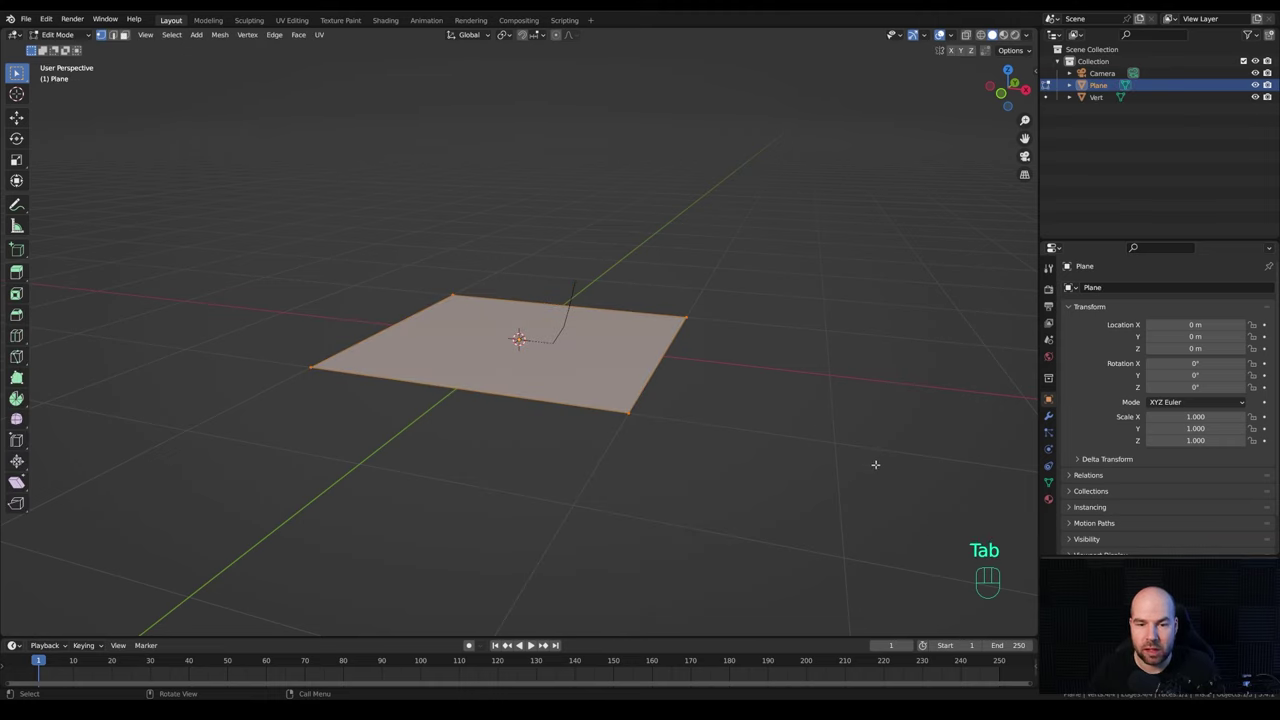
pyautogui.press('s')
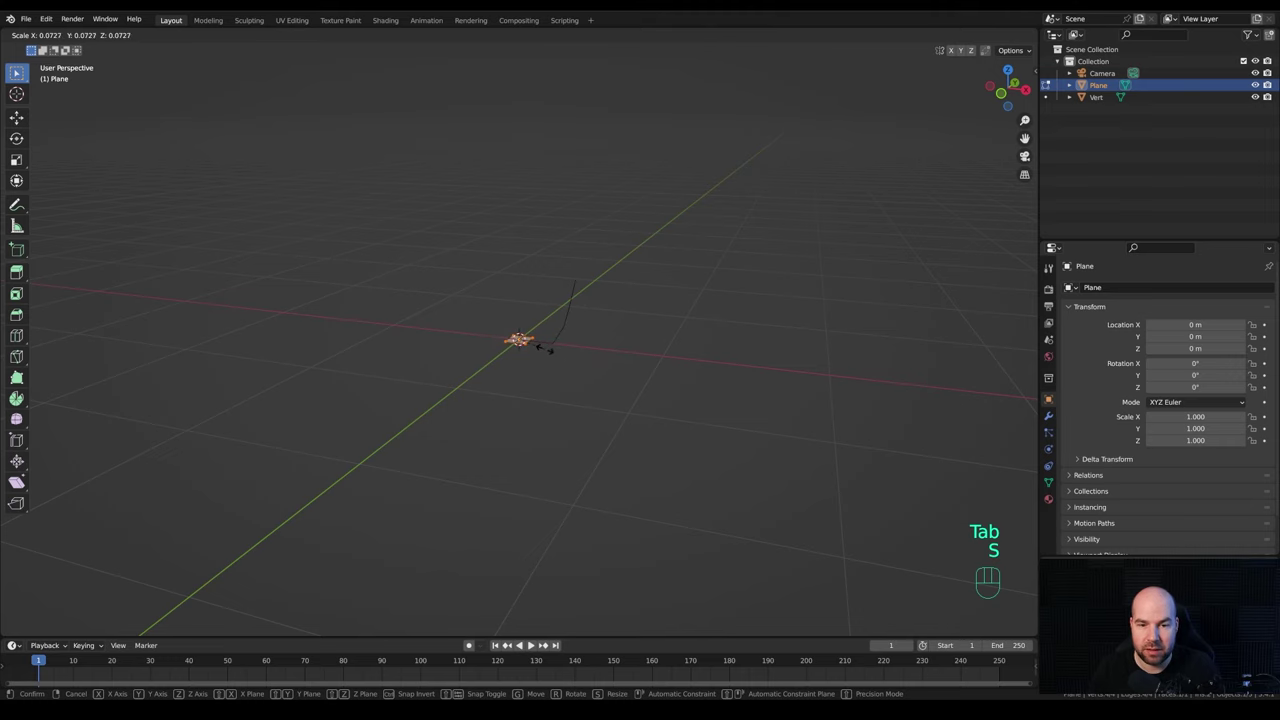
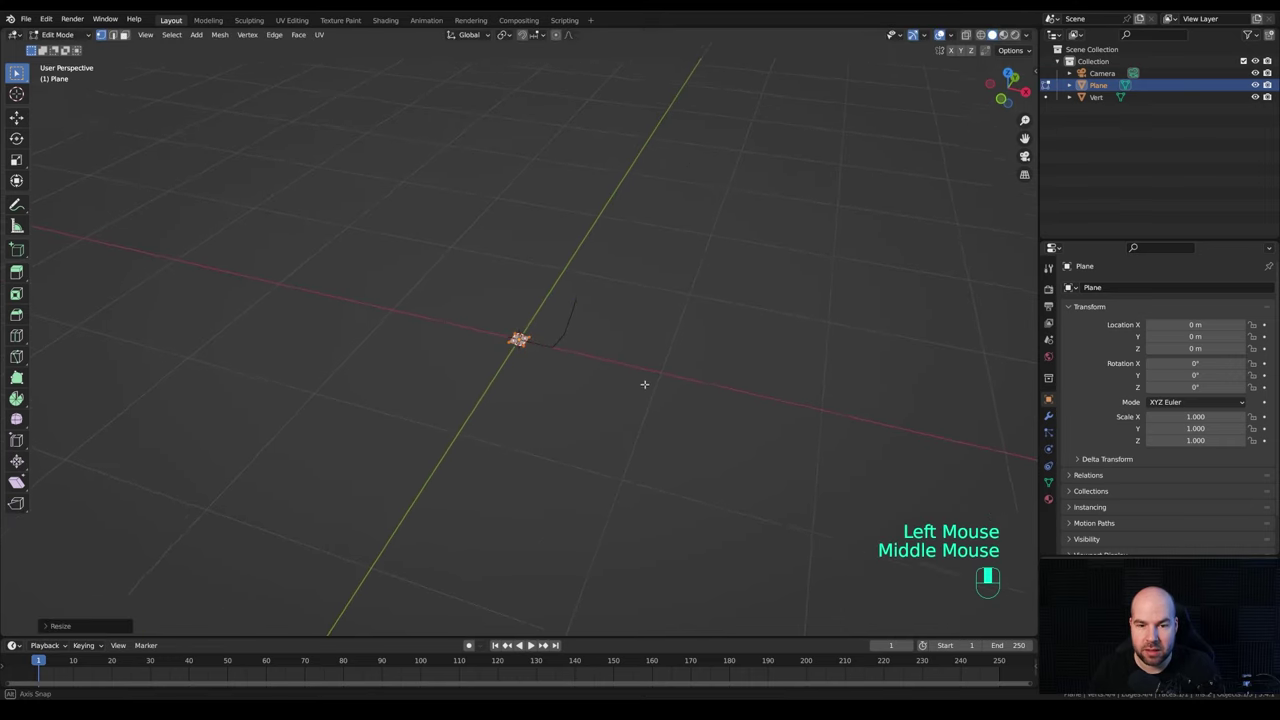
pyautogui.press('Tab')
pyautogui.press('g')
pyautogui.press('x')
pyautogui.click(627, 378)
# Orbit back to the scene and select the Vert profile line object.
pyautogui.moveTo(721, 383); pyautogui.dragTo(718, 364)
pyautogui.scroll(3)
pyautogui.moveTo(773, 358); pyautogui.dragTo(715, 350)
pyautogui.click(541, 259)
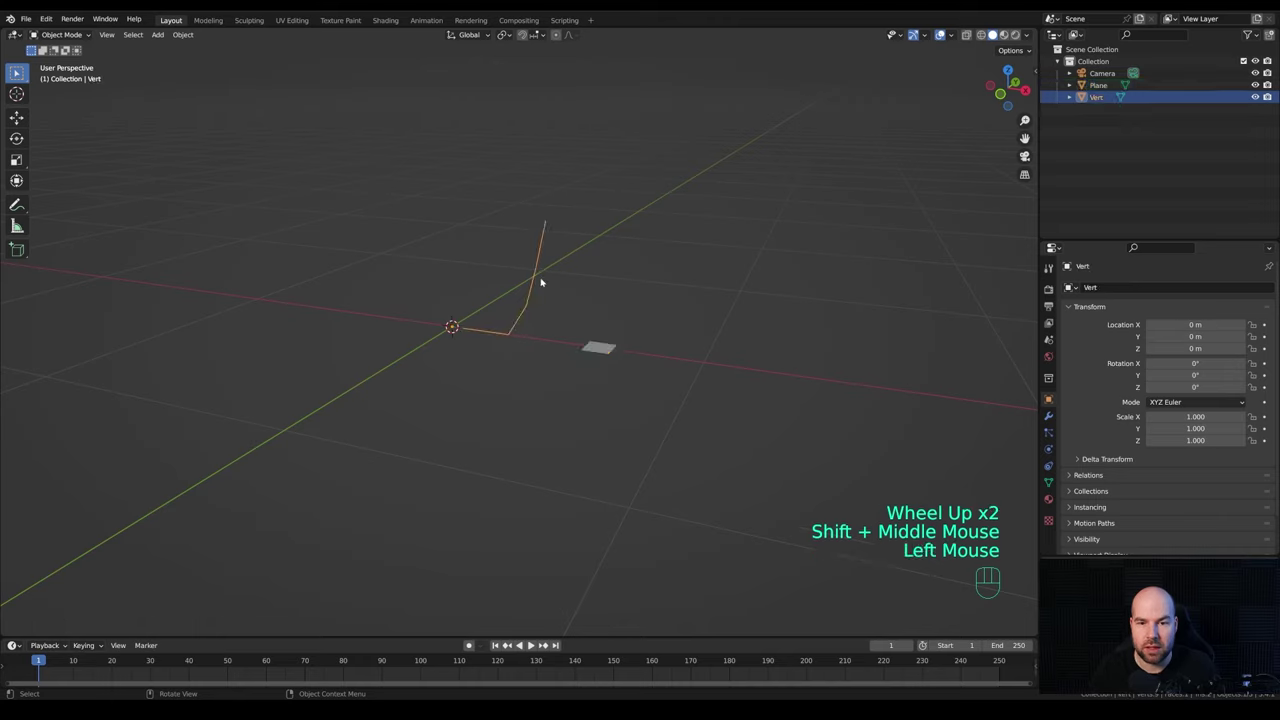
# Add a Screw modifier to the Vert object, revolving the profile 360° into a bowl surface.
pyautogui.click(1049, 418)
pyautogui.moveTo(1096, 290); pyautogui.dragTo(1029, 468)
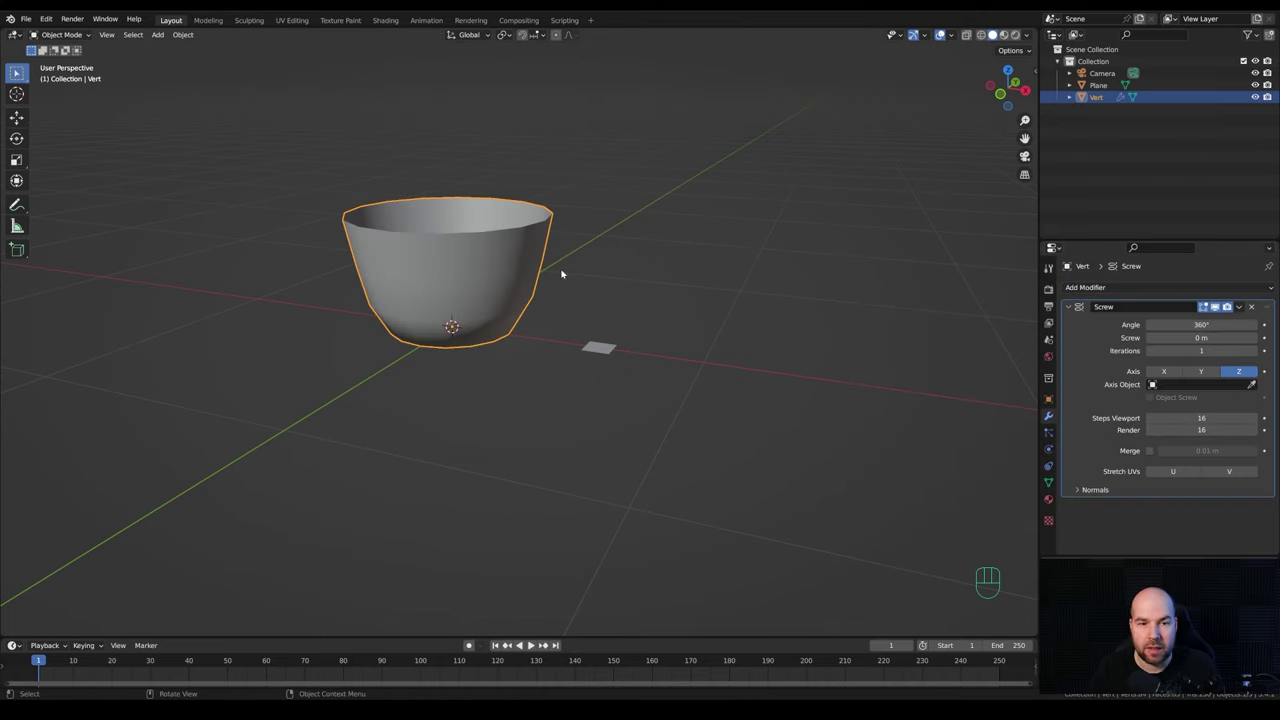
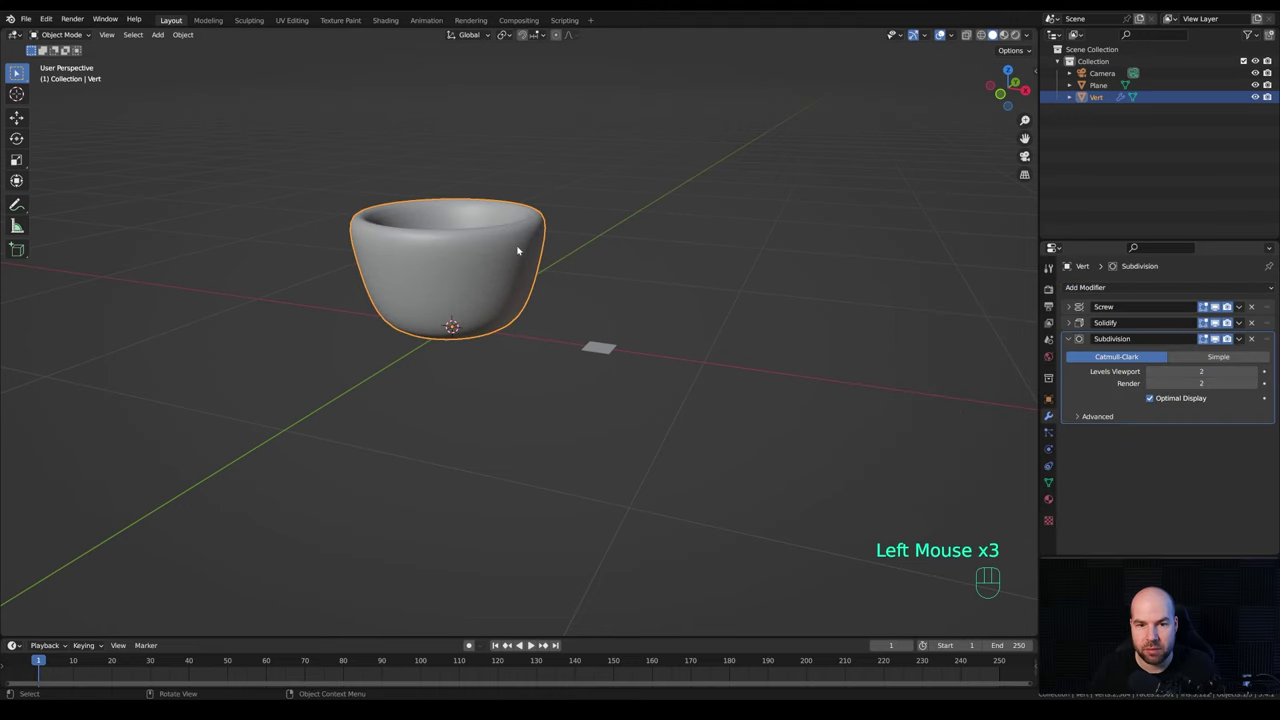
# Frame the bowl in front view and enter Edit Mode with the profile points visible through the surface.
pyautogui.moveTo(517, 253); pyautogui.dragTo(543, 261)
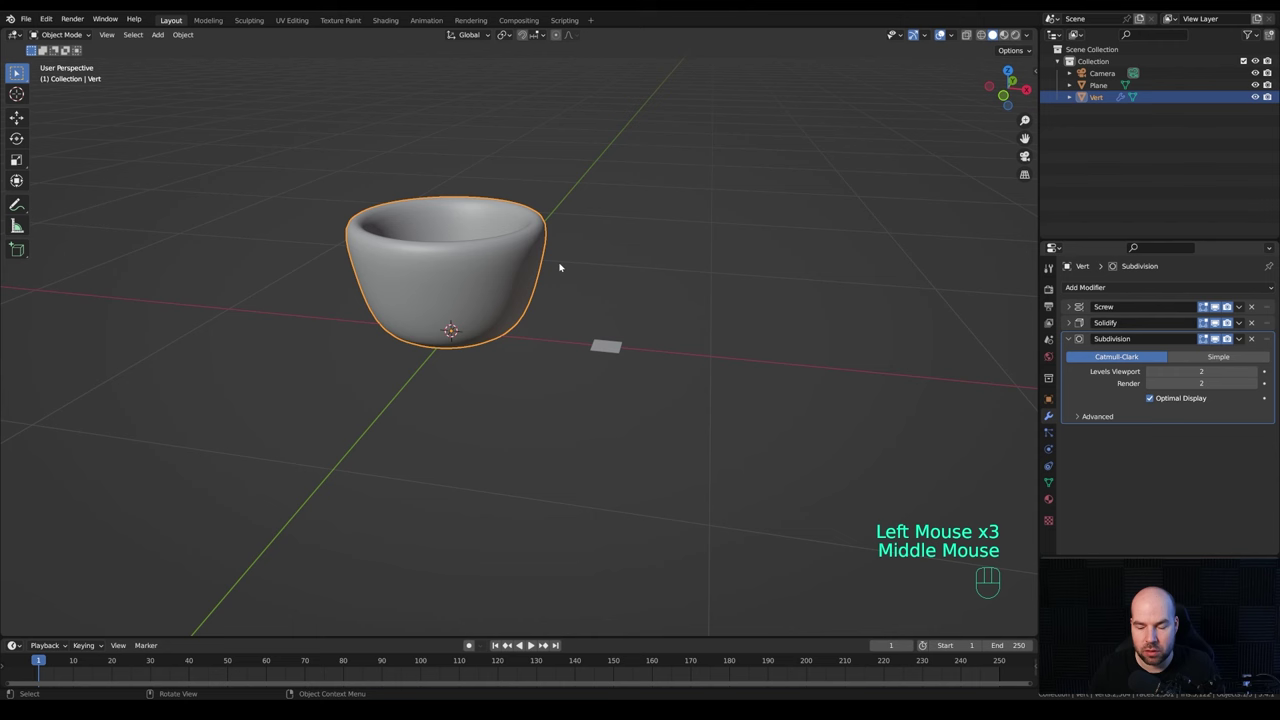
pyautogui.press('KP_1')
pyautogui.scroll(3)
pyautogui.moveTo(589, 258); pyautogui.dragTo(629, 283)
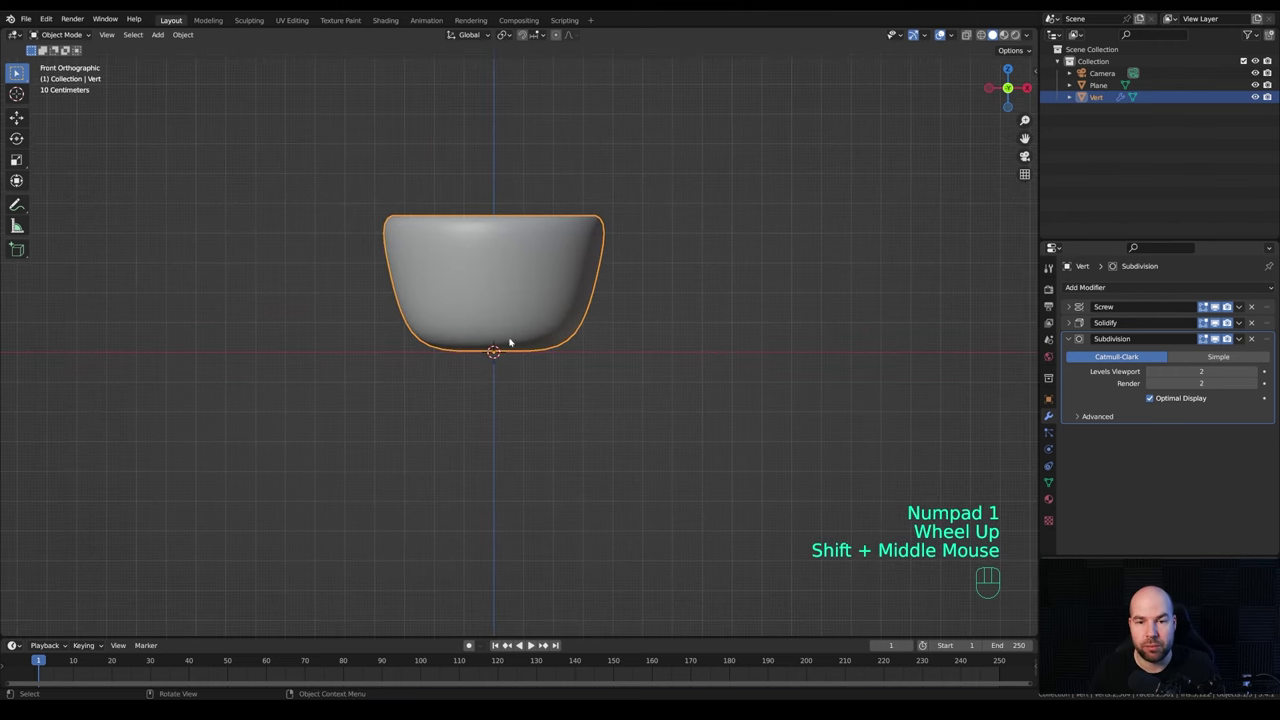
pyautogui.press('Tab')
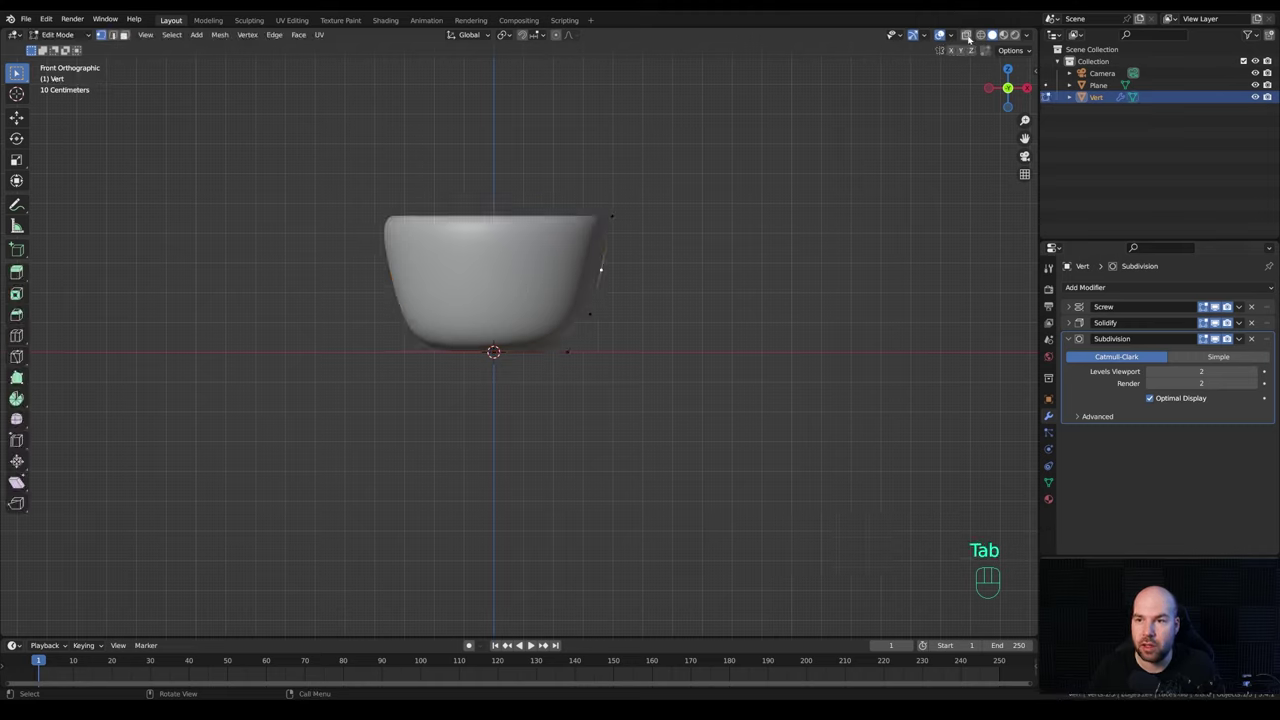
pyautogui.click(971, 38)
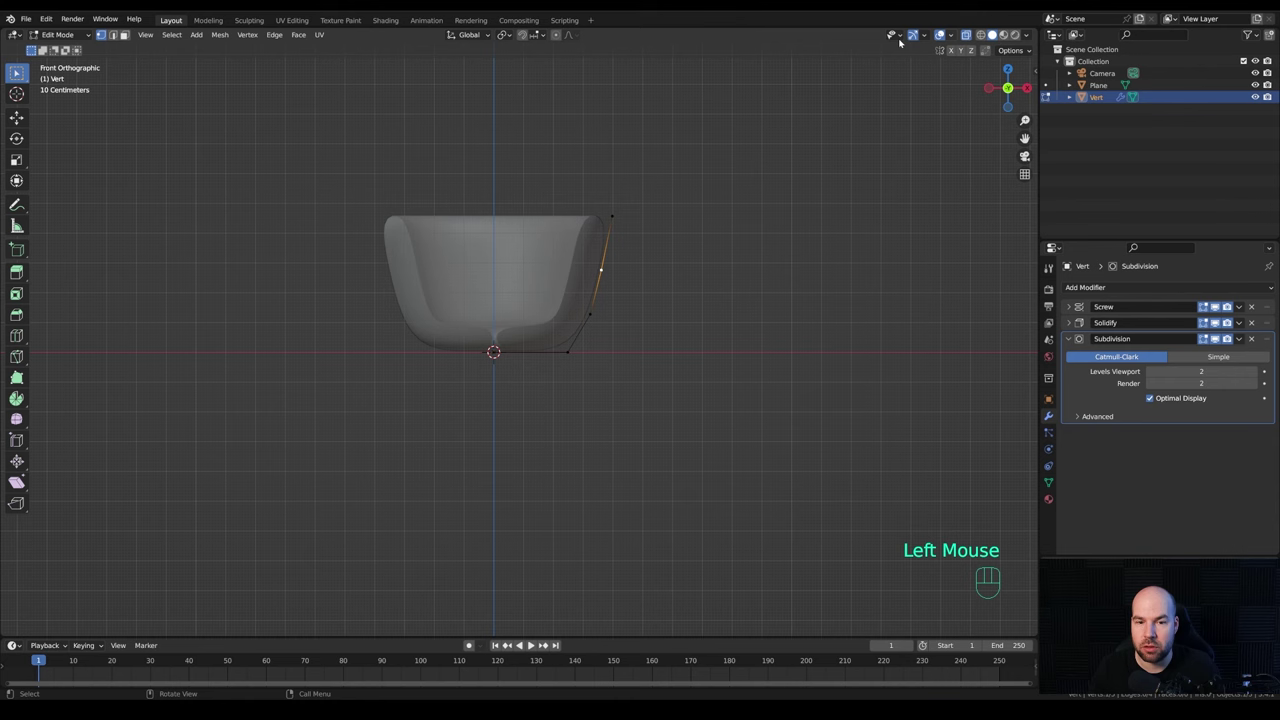
pyautogui.scroll(3)
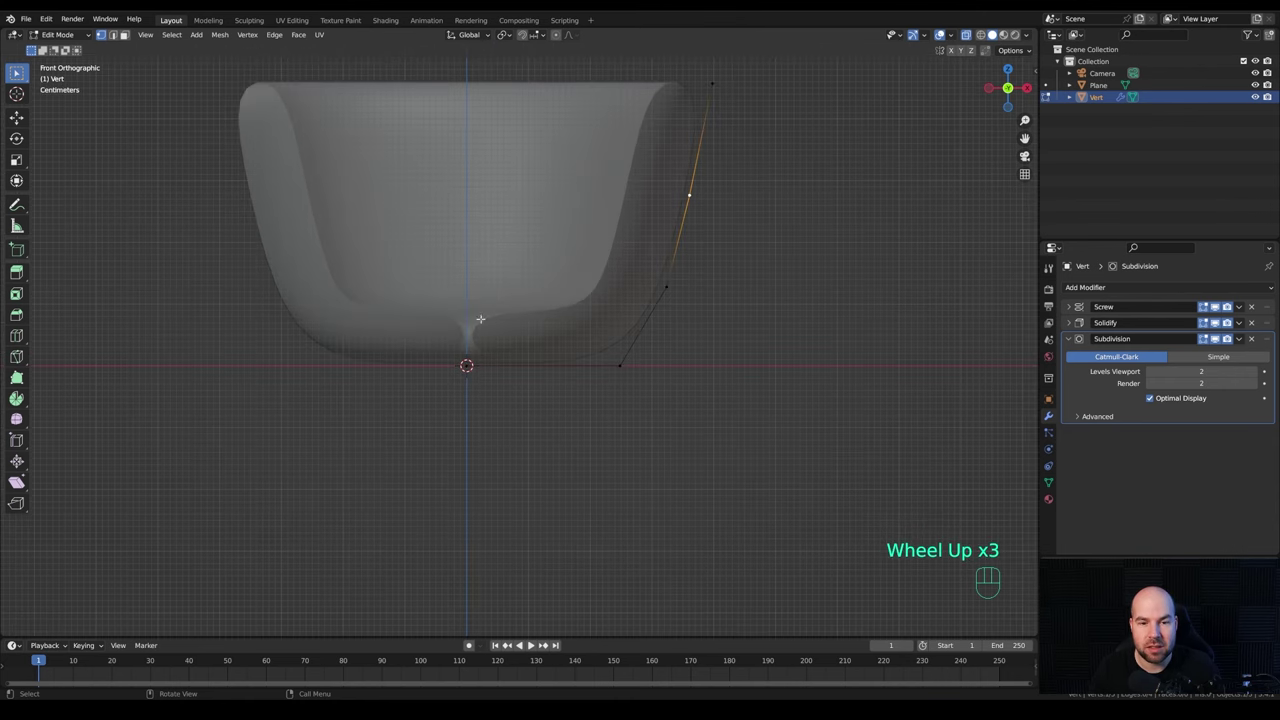
# Enable Even Thickness on the Solidify modifier and move profile points to make the bowl taller.
pyautogui.click(1069, 308)
pyautogui.click(1152, 455)
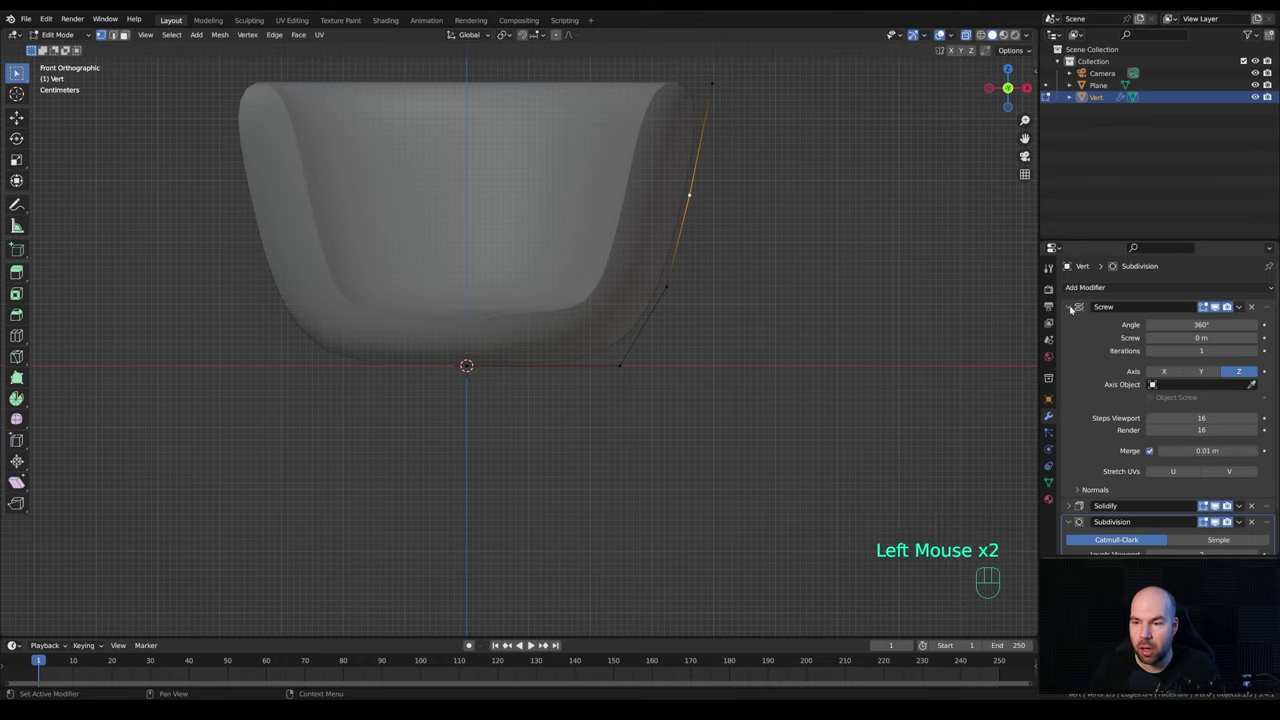
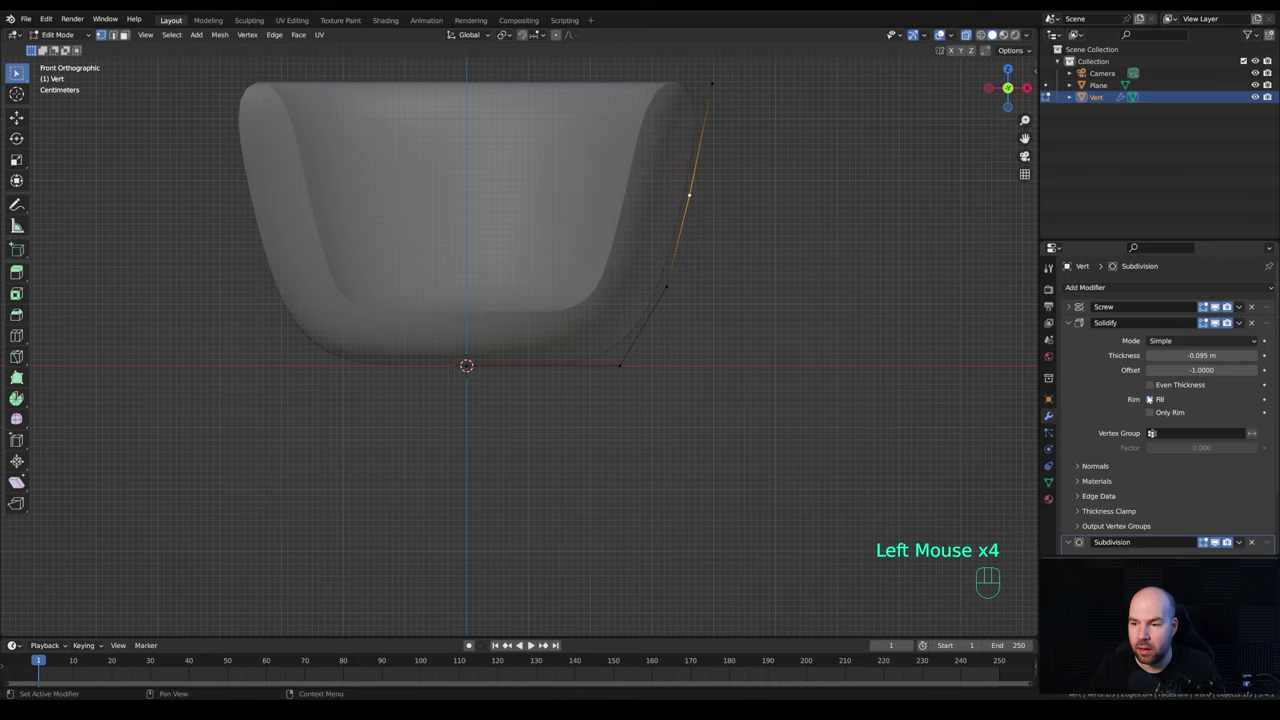
pyautogui.click(1155, 388)
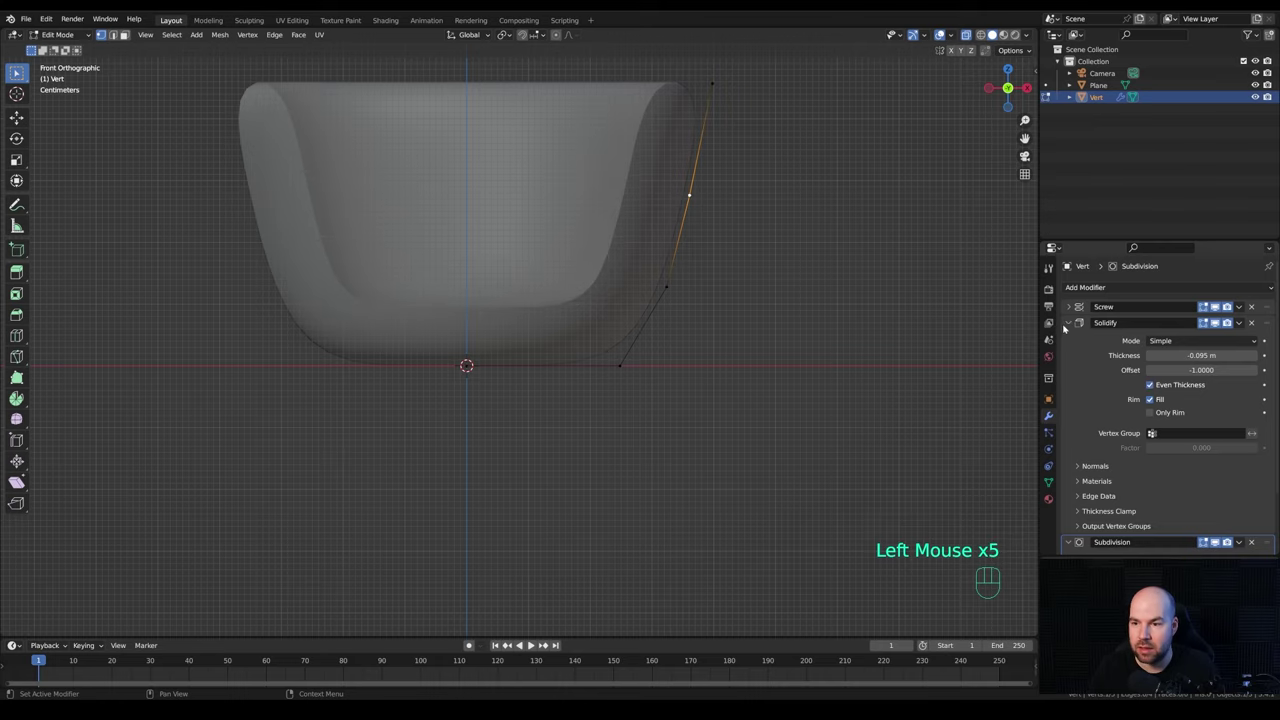
pyautogui.click(1070, 325)
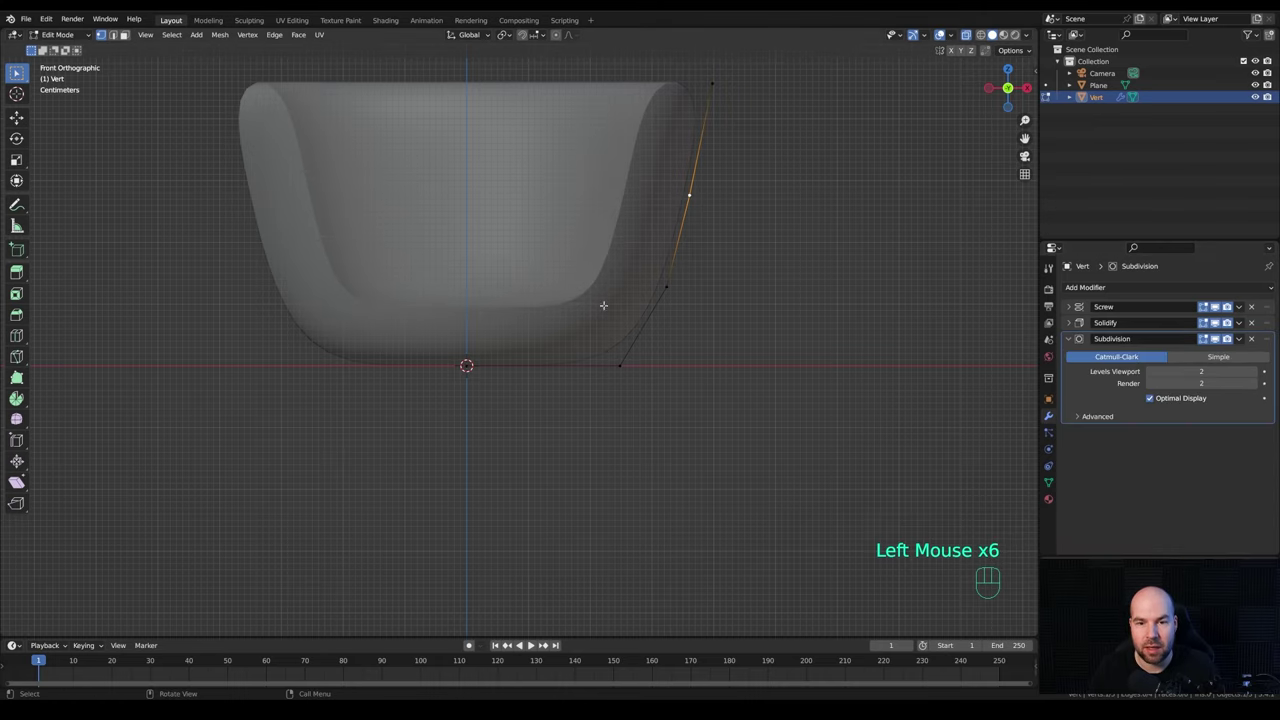
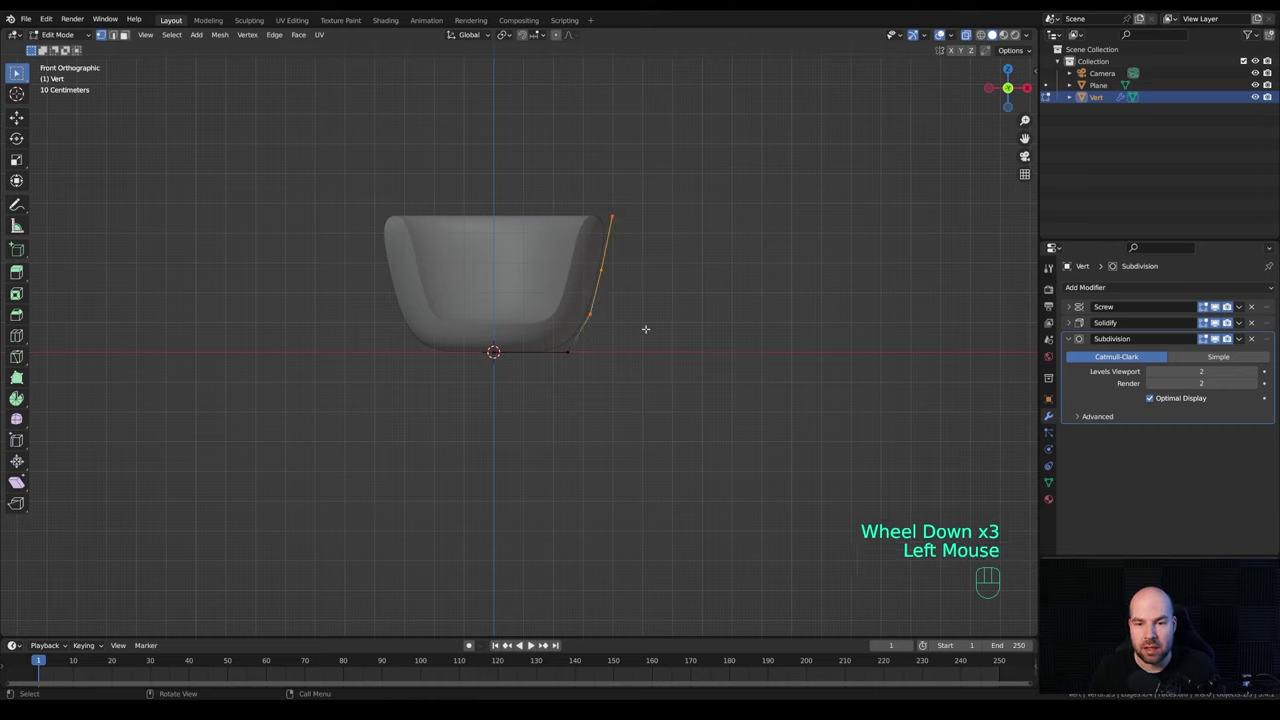
pyautogui.press('g')
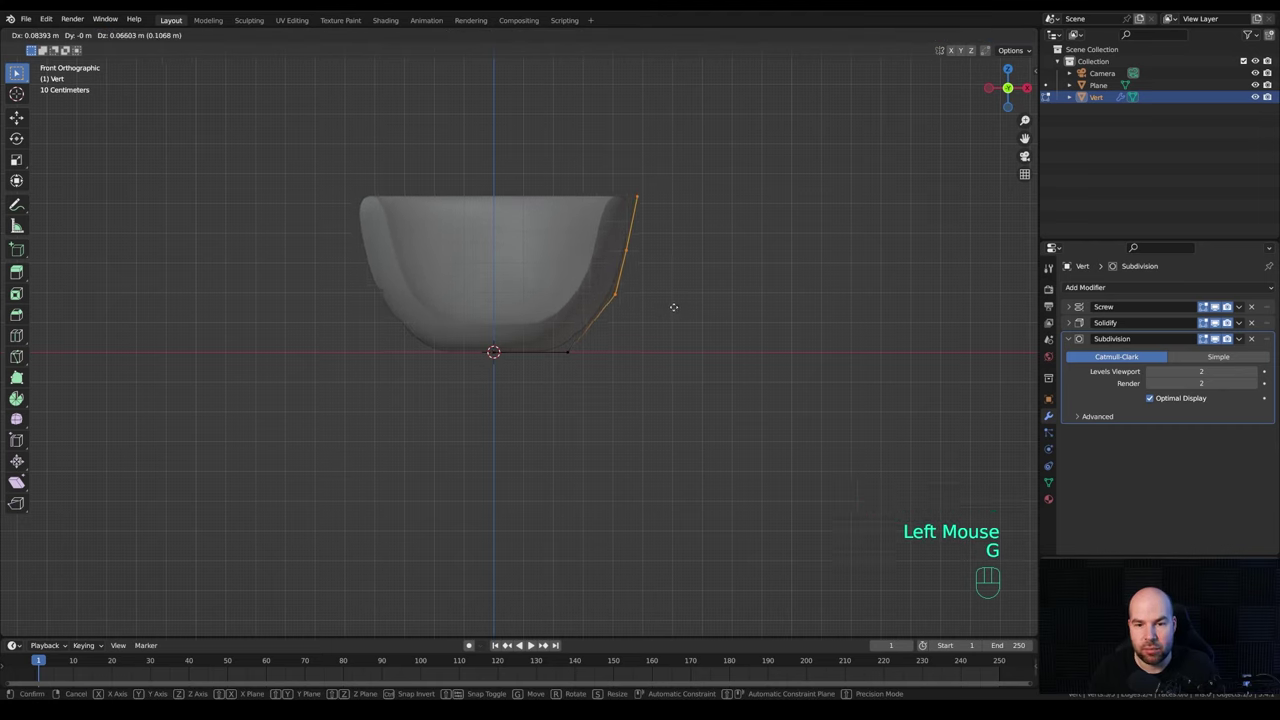
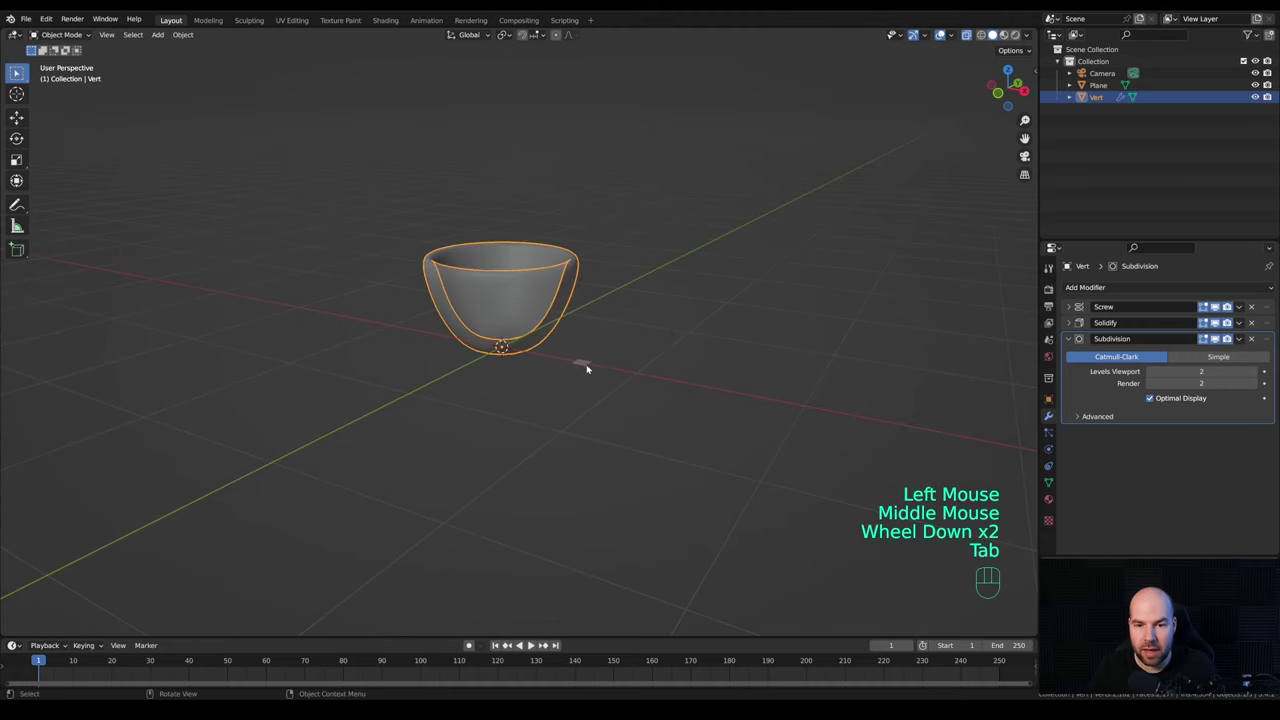
# Select the small plane and scale its geometry up in Edit Mode.
pyautogui.click(589, 367)
pyautogui.moveTo(657, 335); pyautogui.dragTo(623, 356)
pyautogui.press('Tab')
pyautogui.press('s')
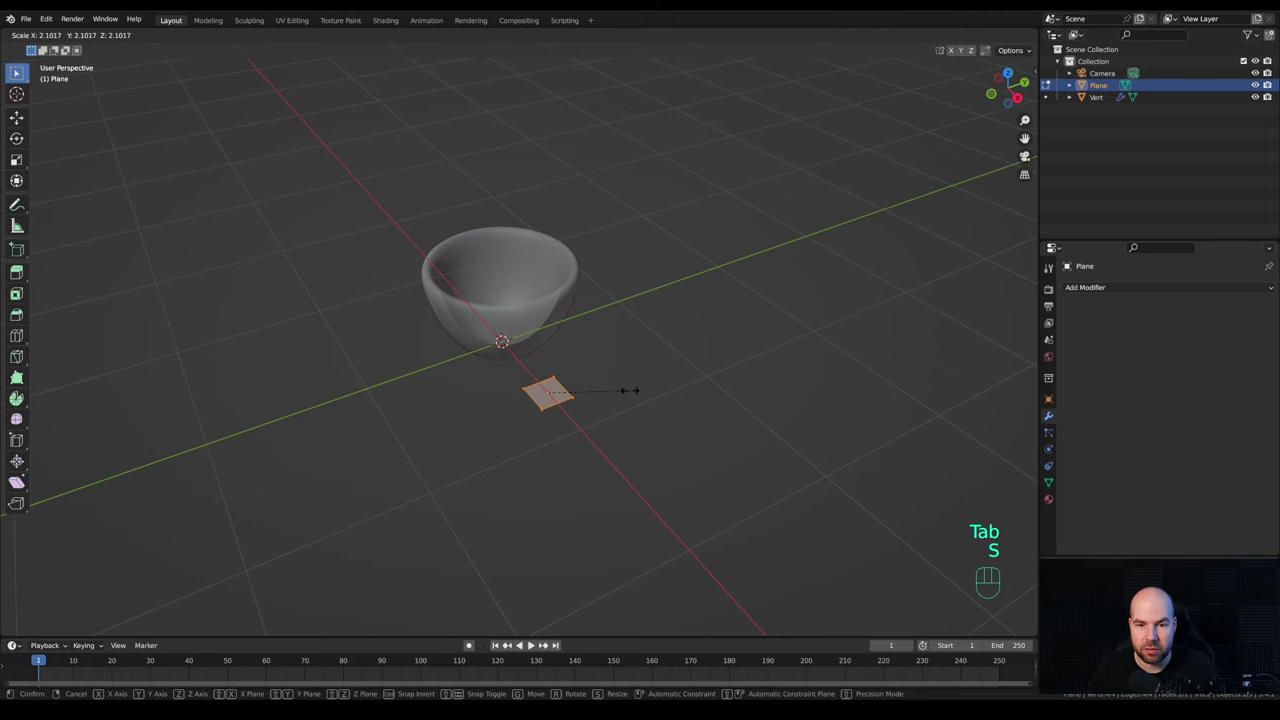
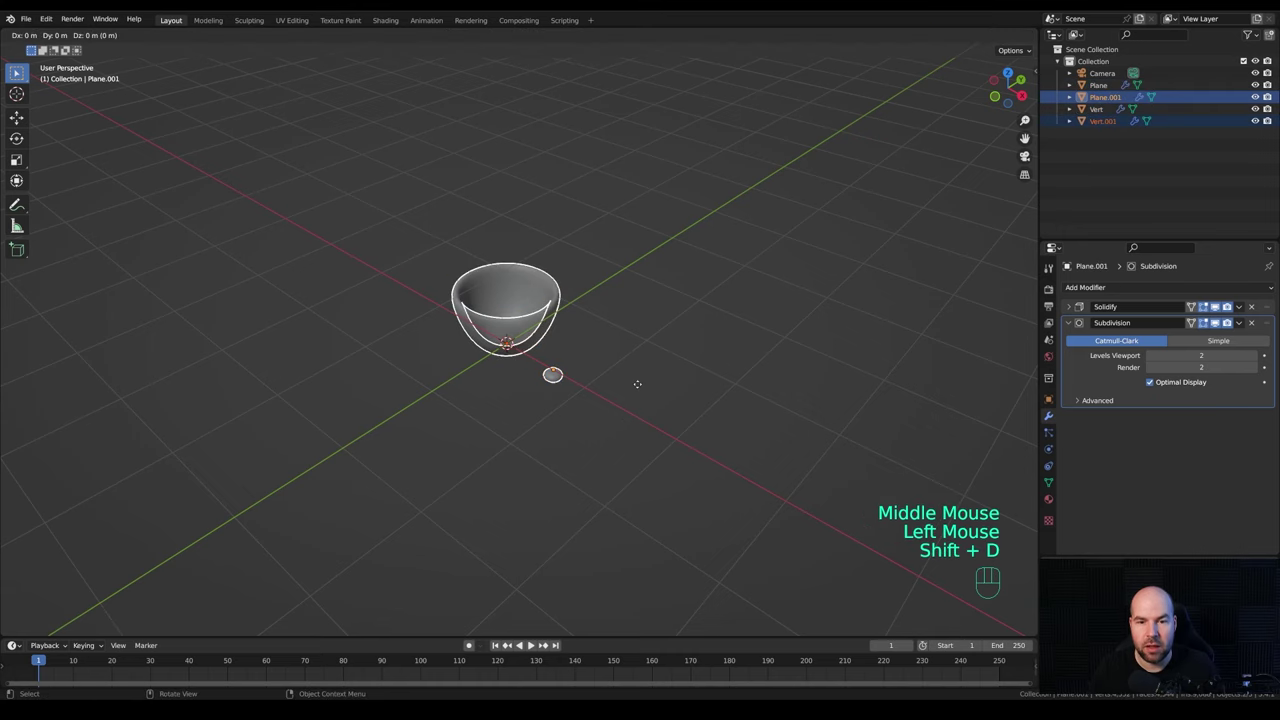
# Place the bowl-and-disc duplicate farther along X and select the original disc for the handle.
pyautogui.press('x')
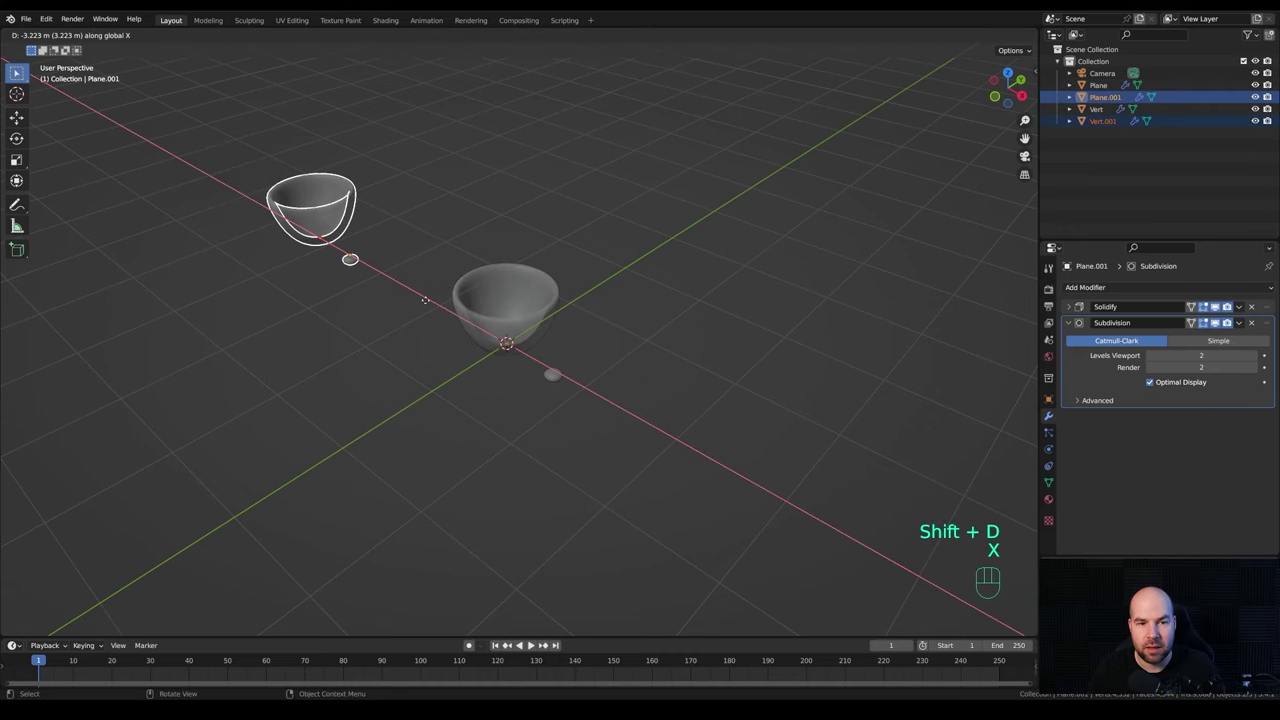
pyautogui.click(426, 304)
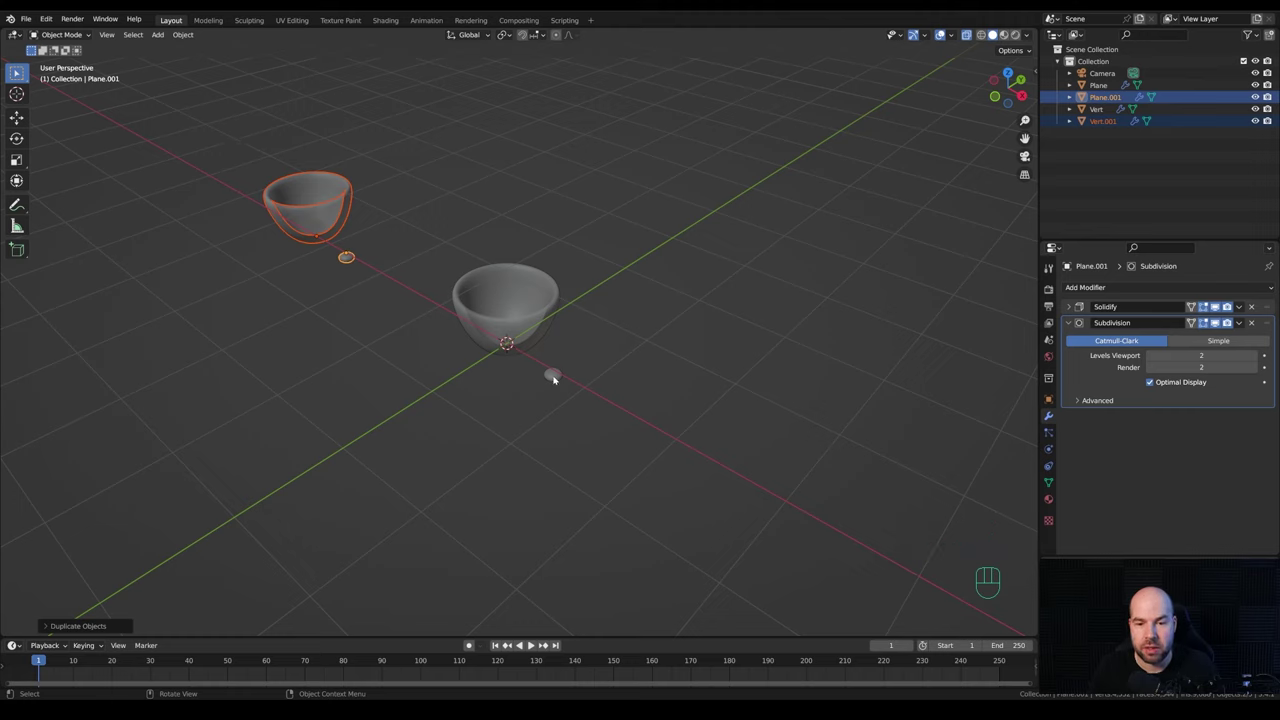
pyautogui.click(556, 376)
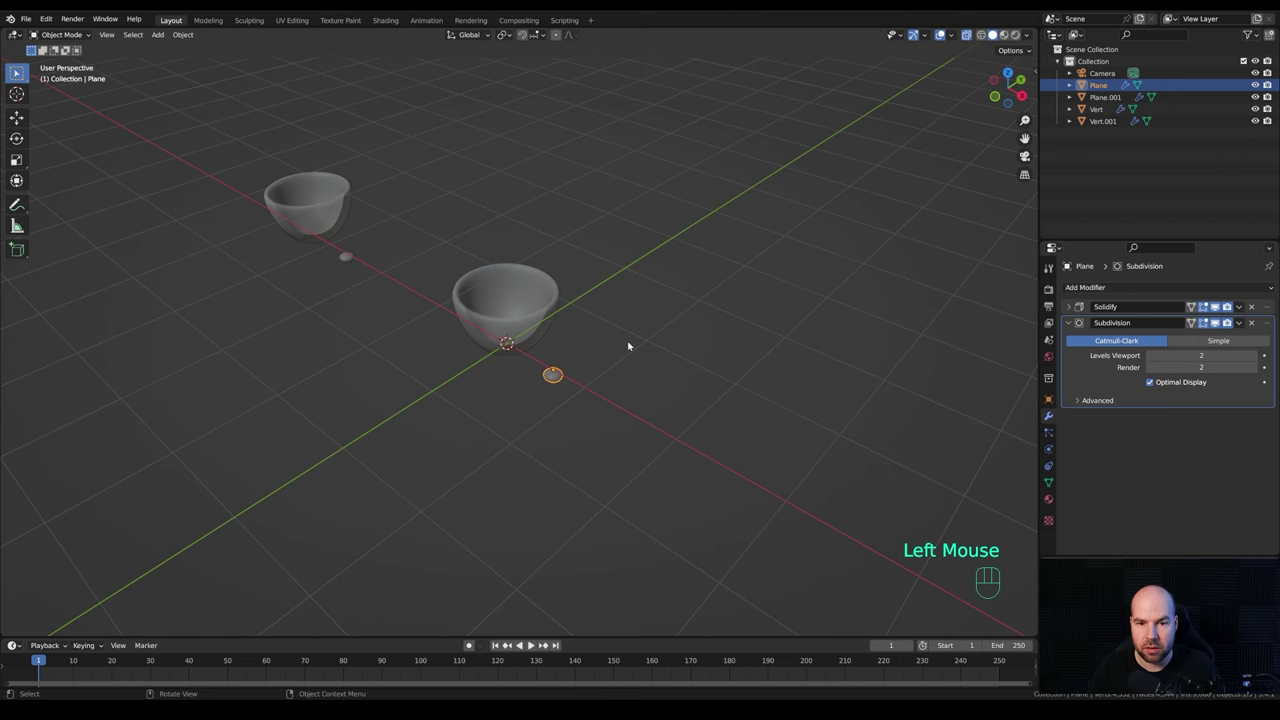
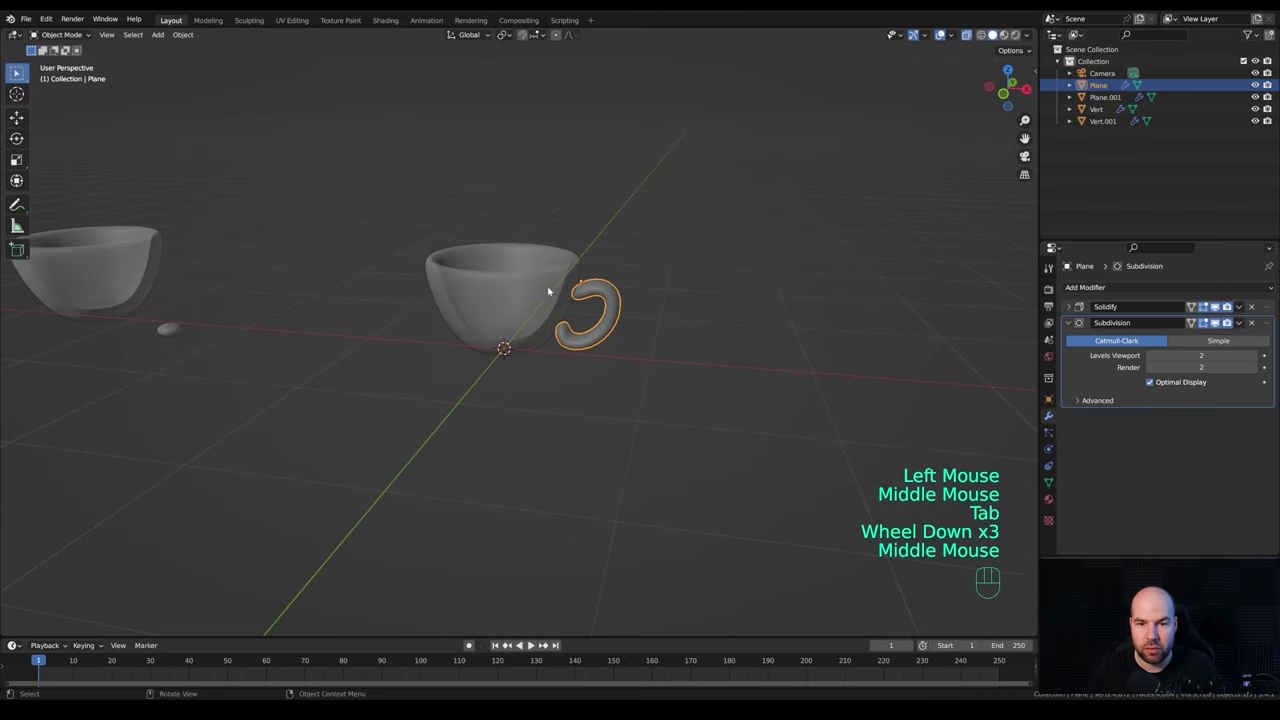
# Parent the looped handle to the cup body with Ctrl+P, forming one teacup.
pyautogui.click(555, 276)
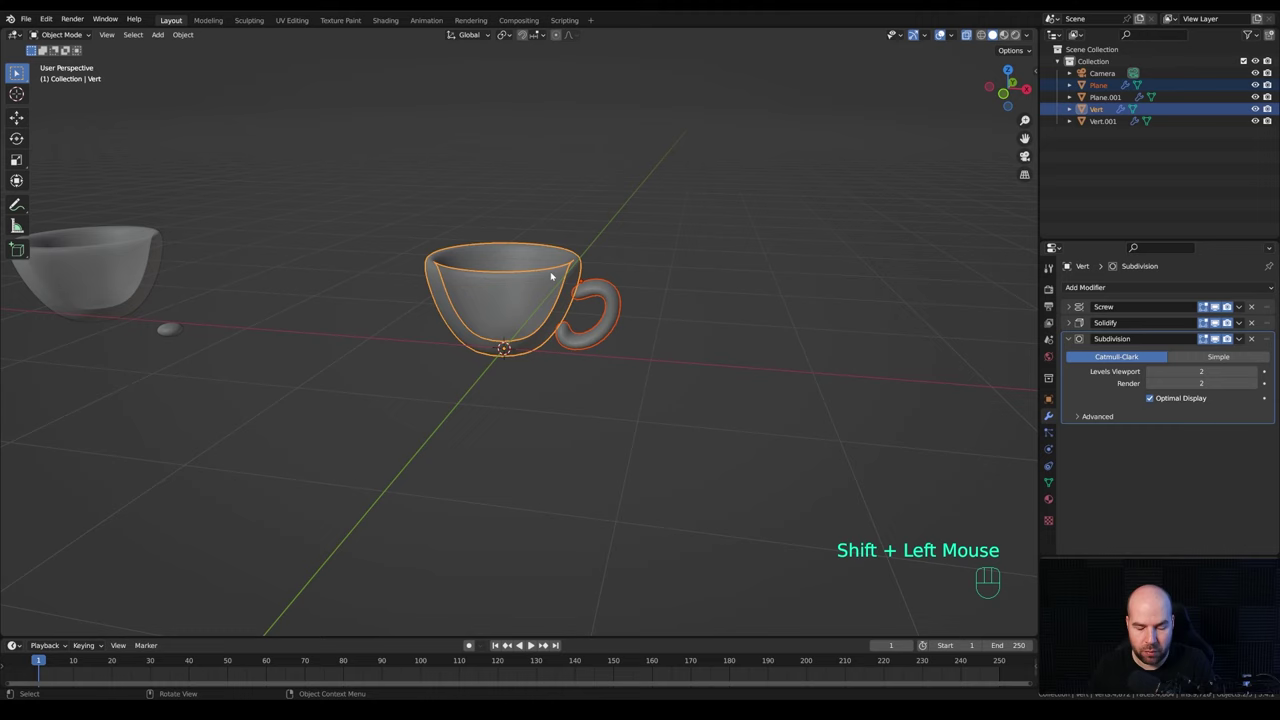
pyautogui.press('ctrl+p')
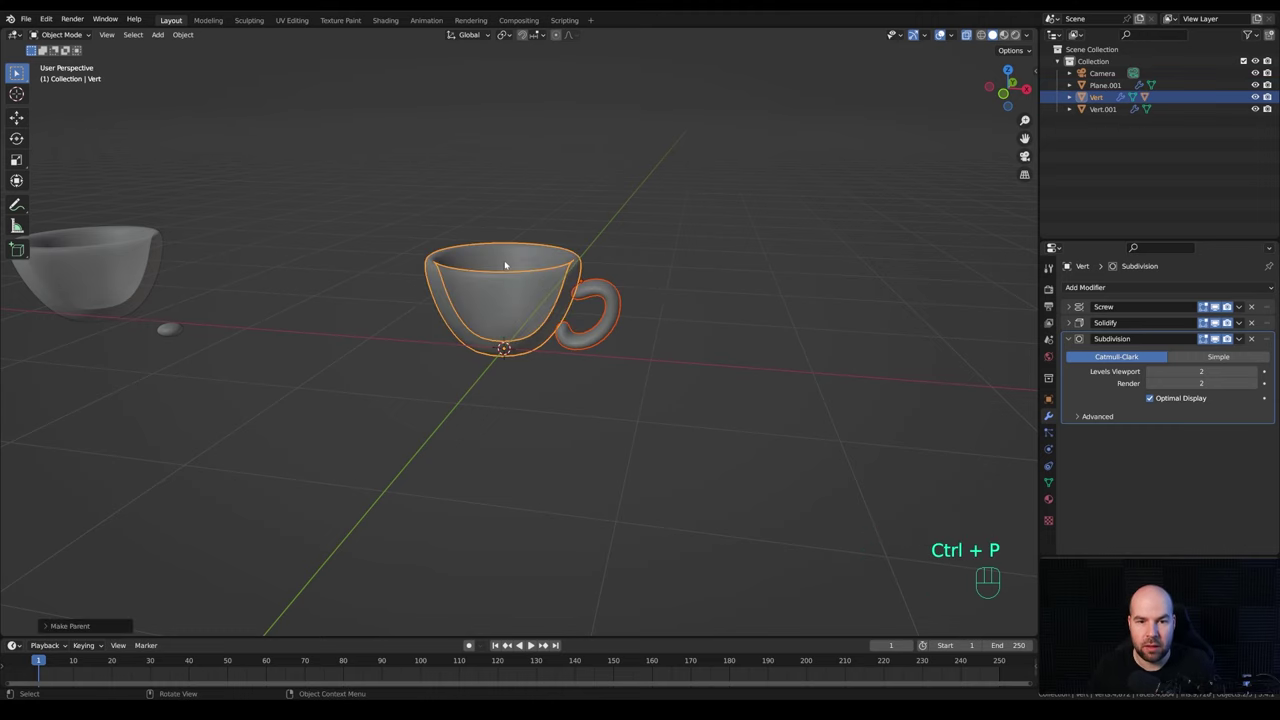
# Move the teacup aside along the X axis.
pyautogui.click(514, 258)
pyautogui.scroll(-3)
pyautogui.middleClick(515, 332)
pyautogui.press('g')
pyautogui.press('x')
pyautogui.press('Escape')
pyautogui.press('g')
pyautogui.press('x')
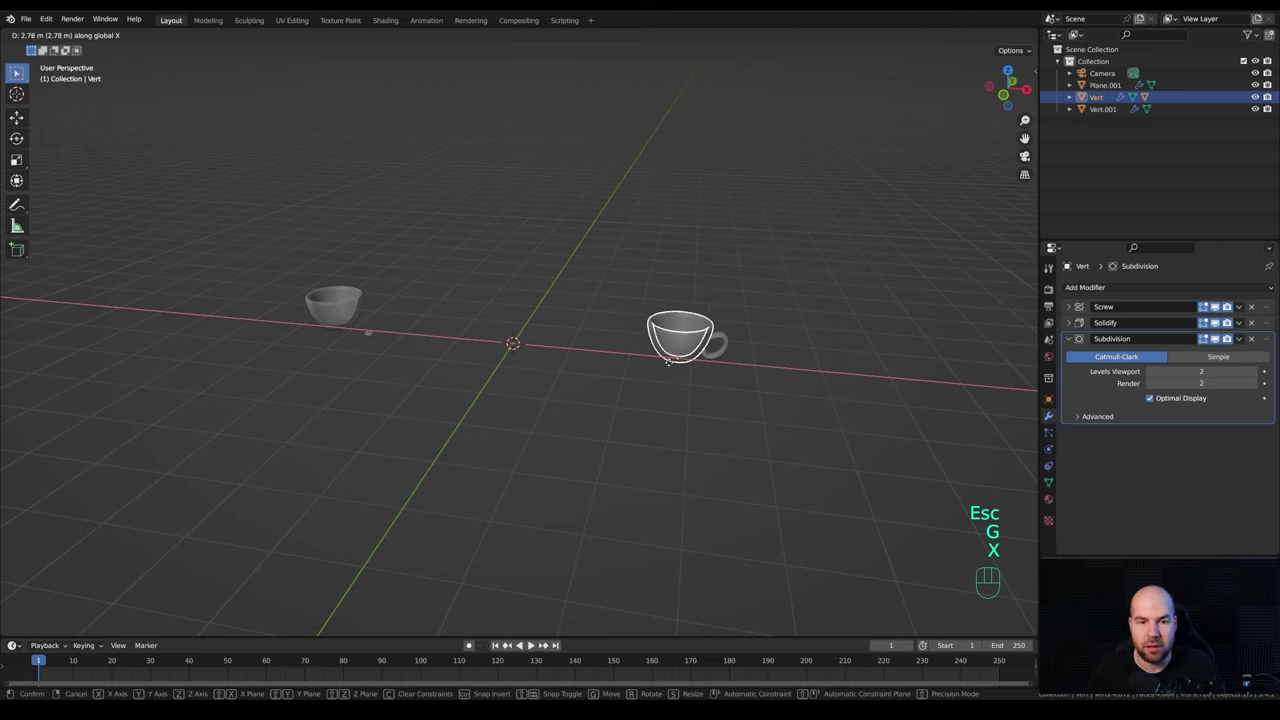
pyautogui.click(674, 364)
# Duplicate the bowl copy with its disc and reset the new copy to the world origin in front view.
pyautogui.moveTo(291, 262); pyautogui.dragTo(409, 385)
pyautogui.press('shift+d')
pyautogui.moveTo(473, 226); pyautogui.dragTo(435, 310)
pyautogui.press('alt+g')
pyautogui.middleClick(633, 294)
pyautogui.press('KP_1')
pyautogui.scroll(3)
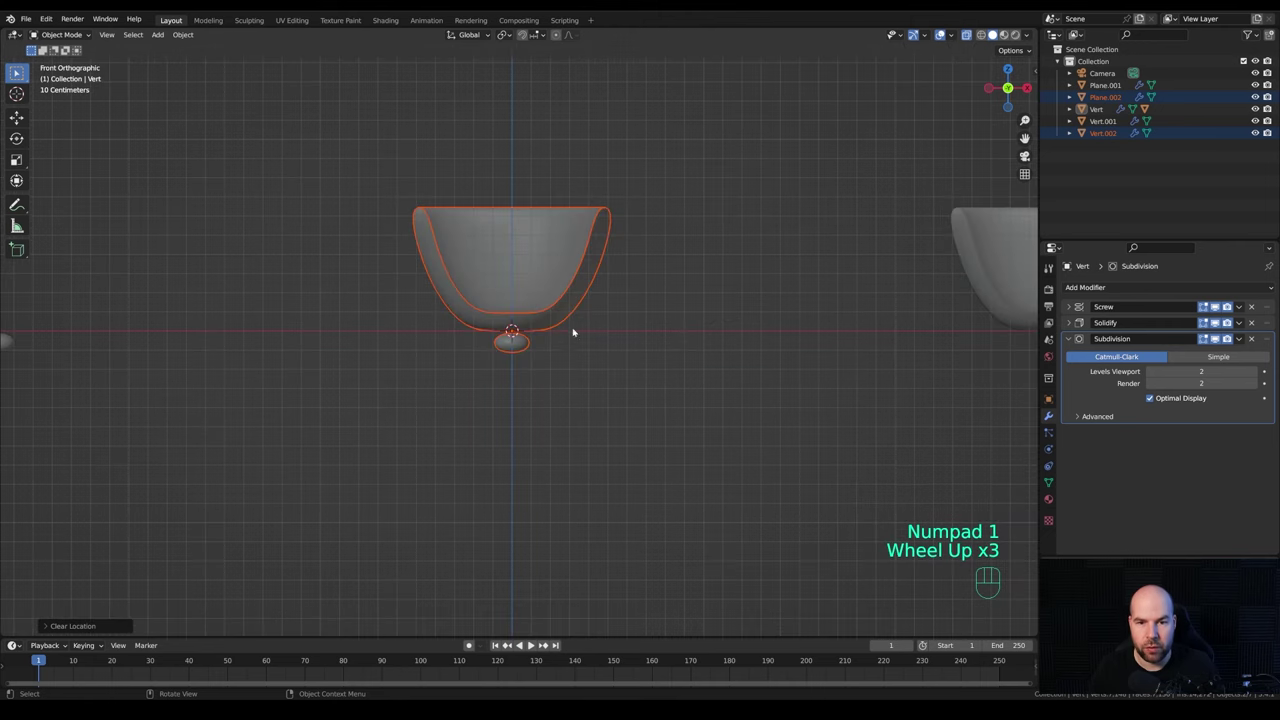
# Edit the new copy's profile, extruding the top point up along Z into straight mug walls.
pyautogui.click(579, 299)
pyautogui.moveTo(641, 306); pyautogui.dragTo(614, 334)
pyautogui.scroll(3)
pyautogui.scroll(3)
pyautogui.moveTo(593, 328); pyautogui.dragTo(635, 338)
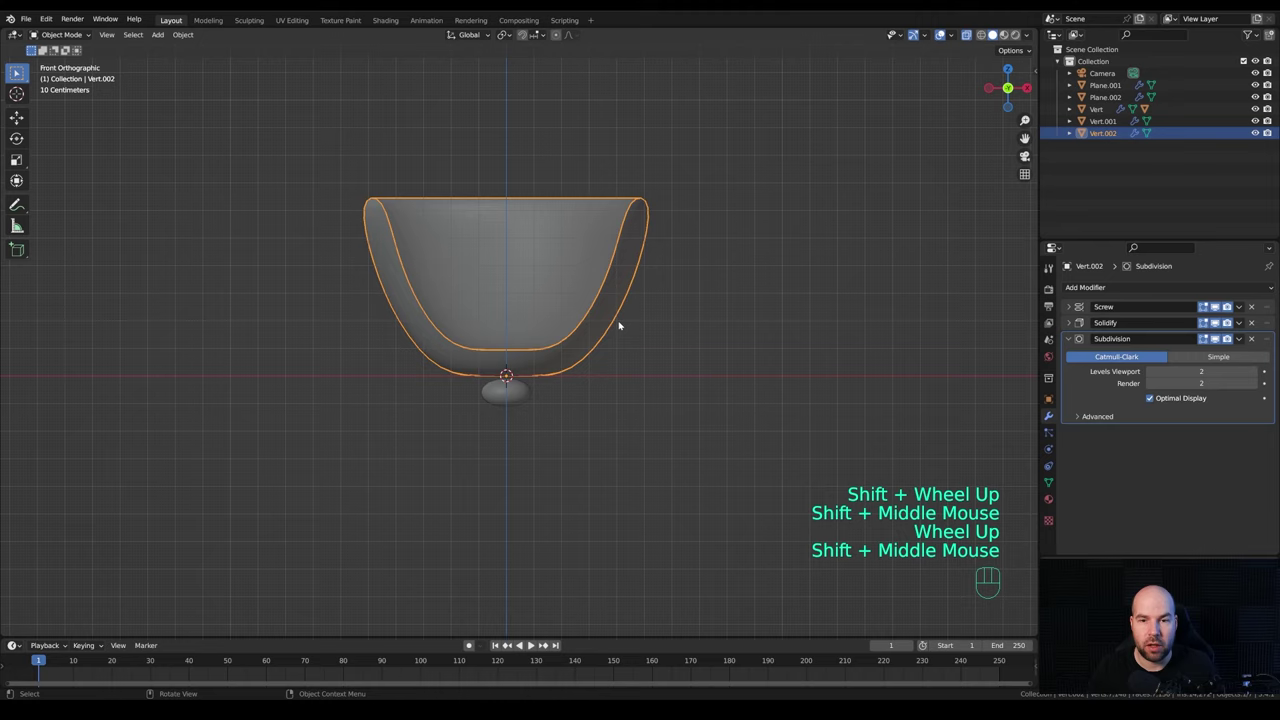
pyautogui.press('Tab')
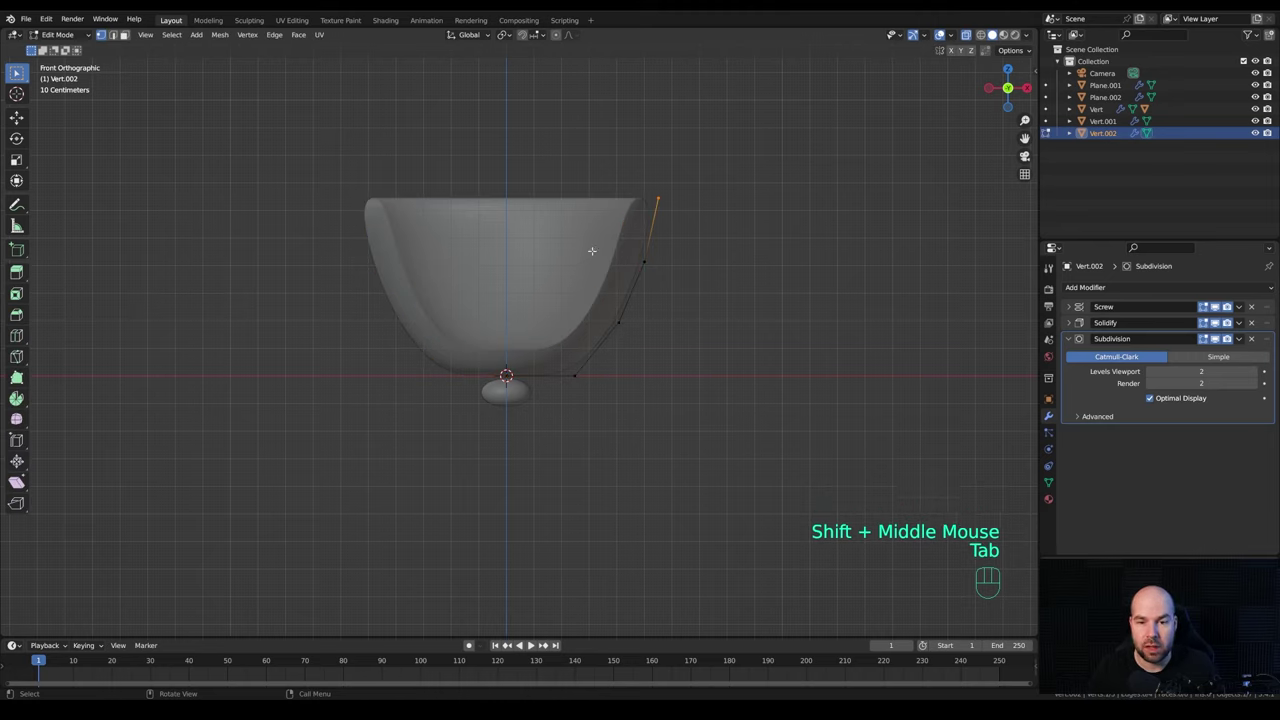
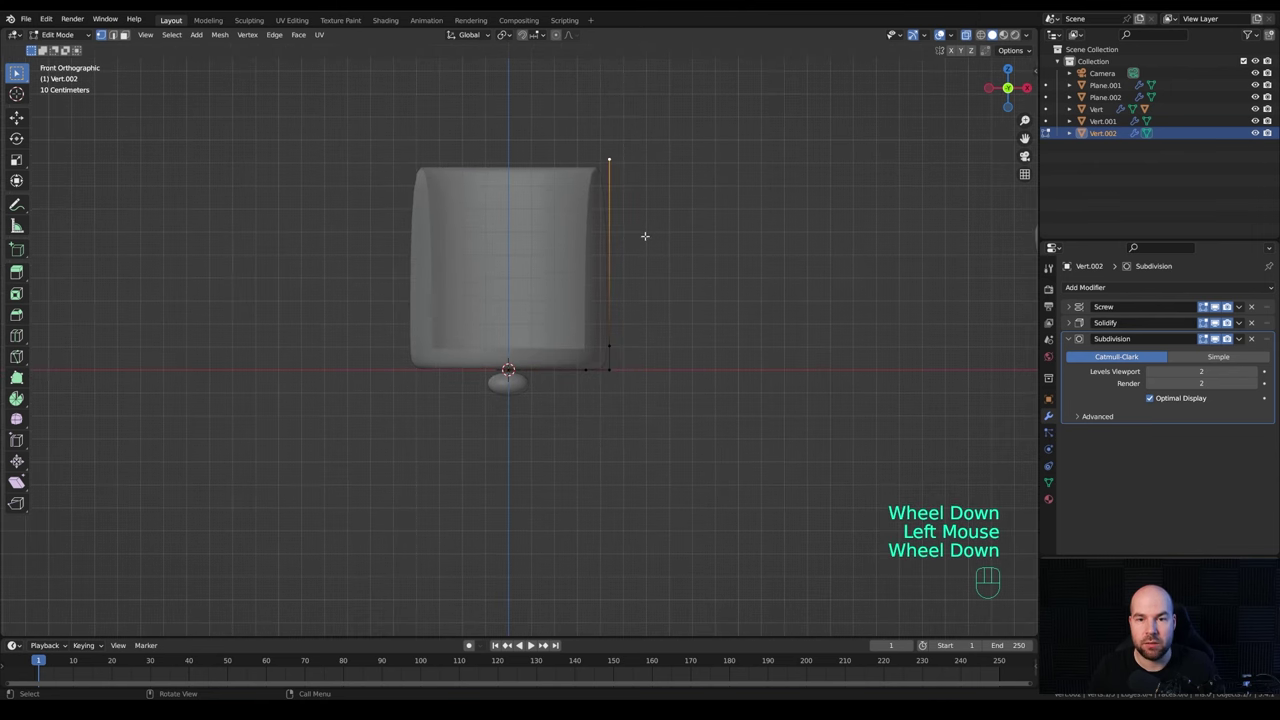
pyautogui.press('e')
pyautogui.press('z')
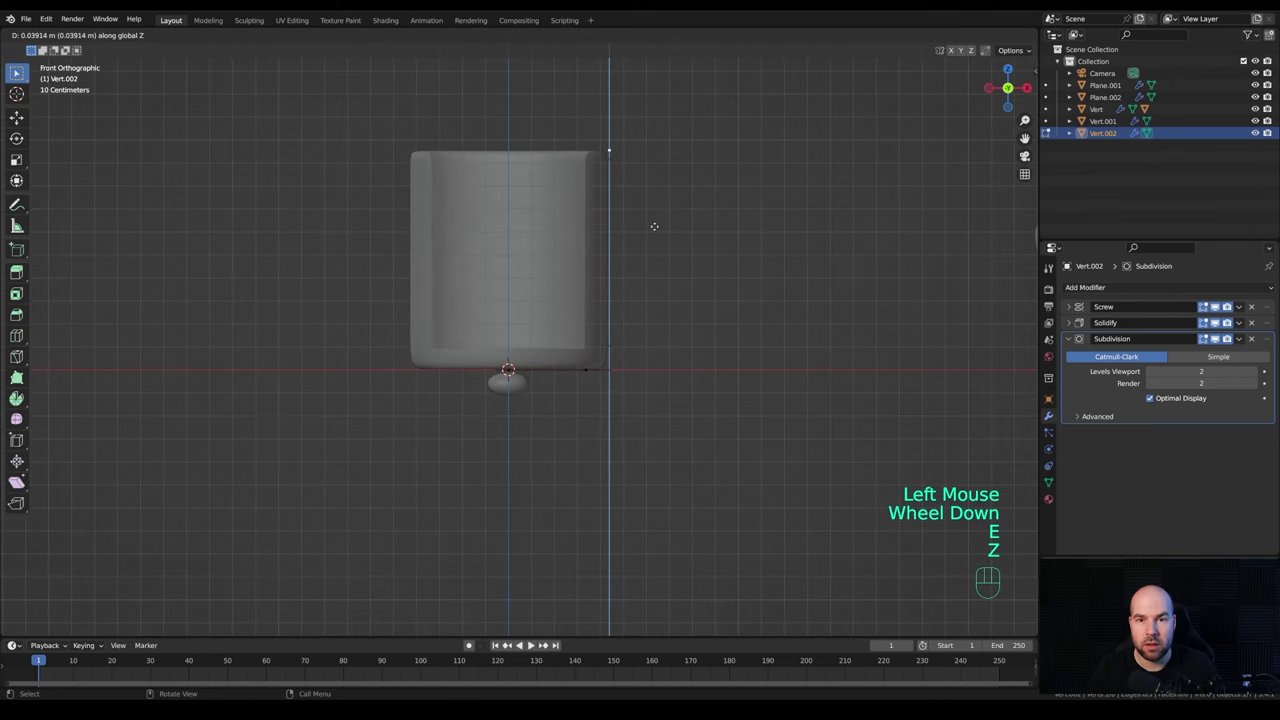
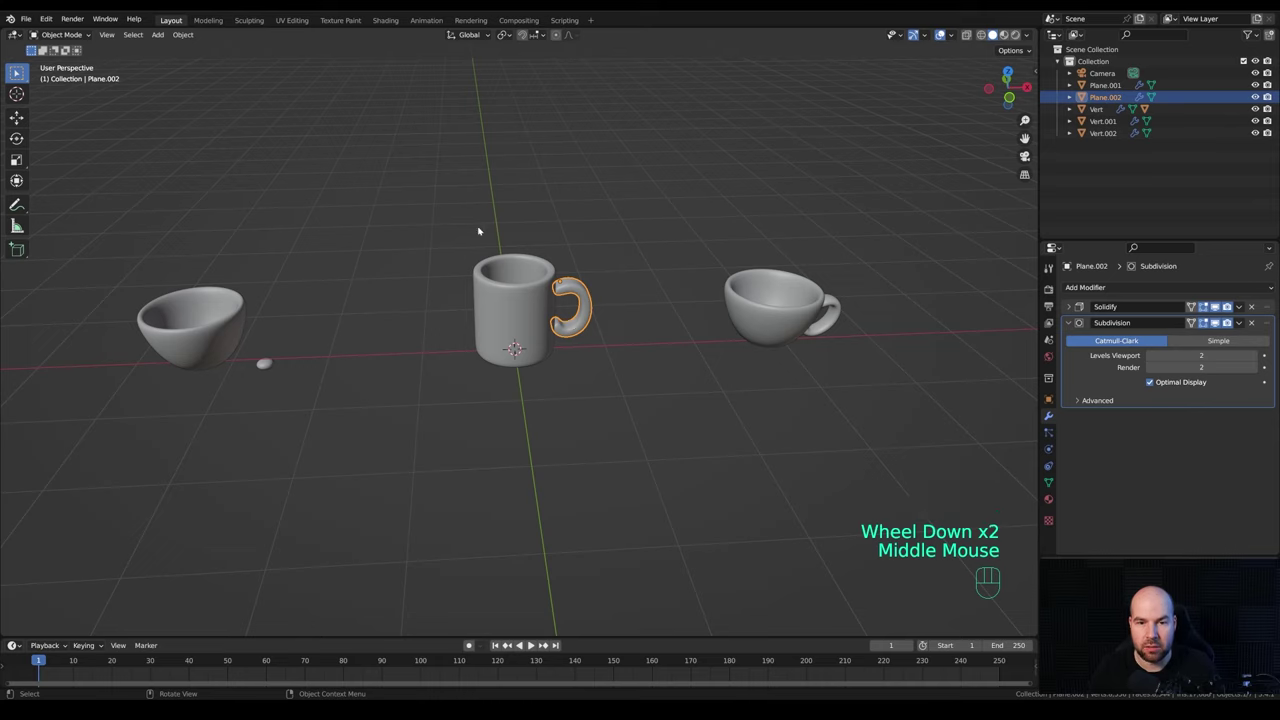
# Parent the handle to the mug and slide the mug farther right along the X axis.
pyautogui.moveTo(504, 253); pyautogui.dragTo(663, 390)
pyautogui.click(521, 304)
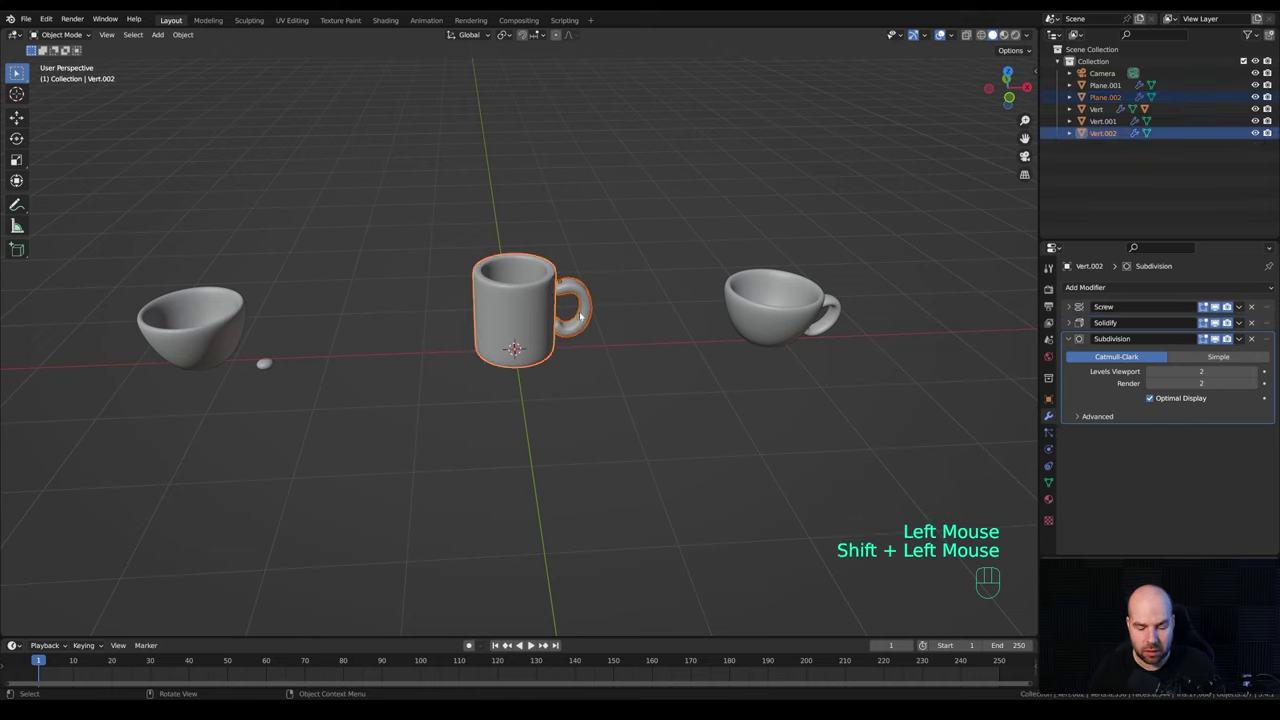
pyautogui.press('ctrl+p')
pyautogui.click(523, 312)
pyautogui.press('g')
pyautogui.press('x')
pyautogui.press('x')
pyautogui.press('c')
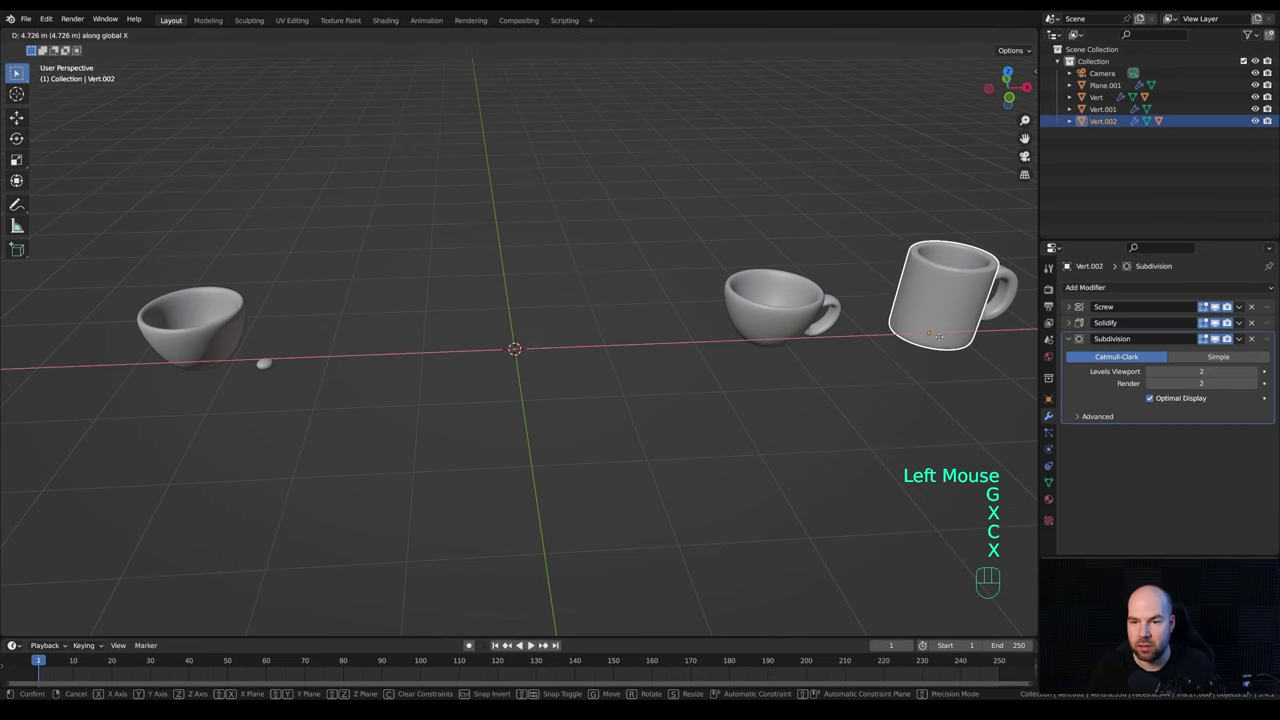
pyautogui.click(949, 337)
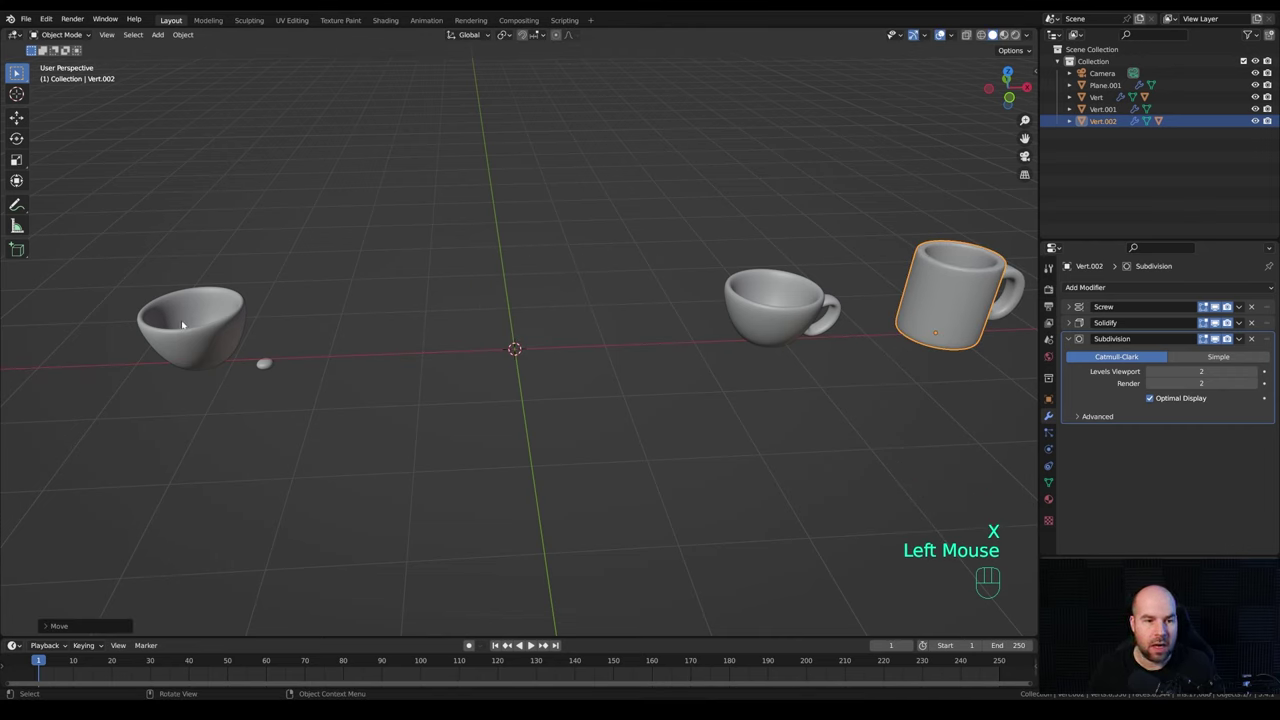
# Duplicate the left bowl and clear its location so the copy sits at the world origin.
pyautogui.moveTo(333, 285); pyautogui.dragTo(305, 288)
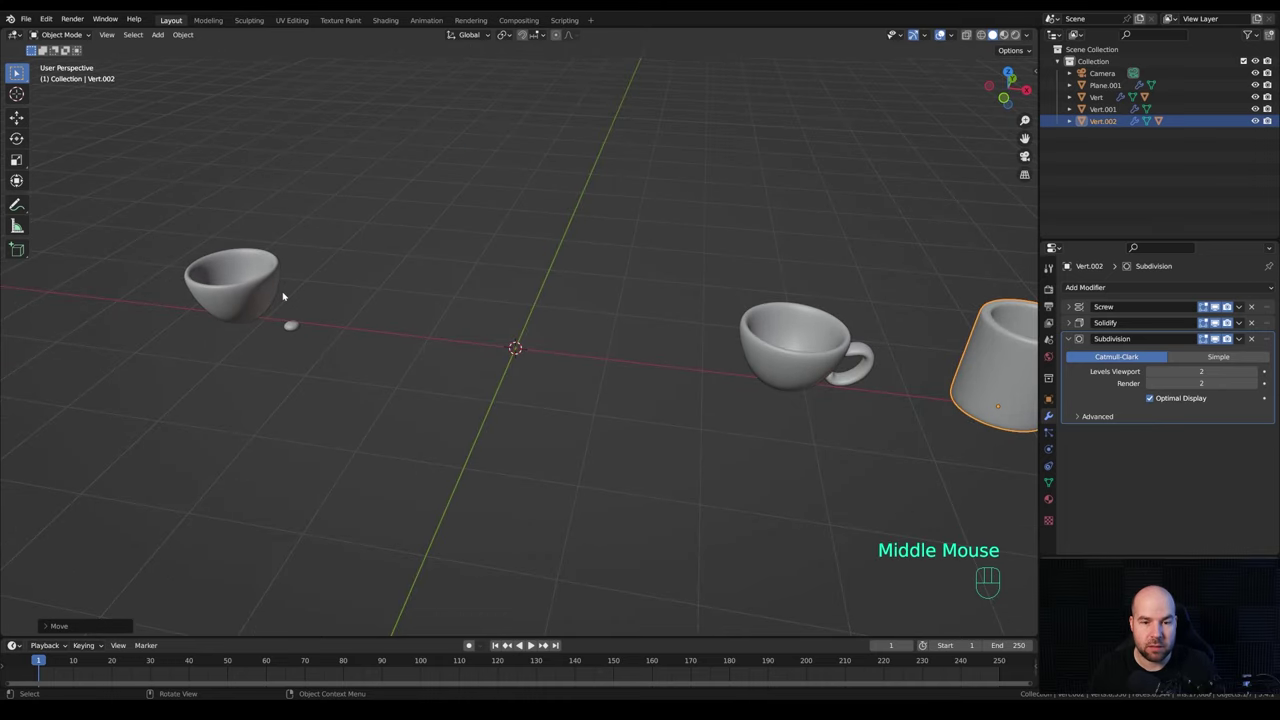
pyautogui.click(314, 296)
pyautogui.click(246, 285)
pyautogui.press('shift+d')
pyautogui.rightClick(371, 224)
pyautogui.press('alt+g')
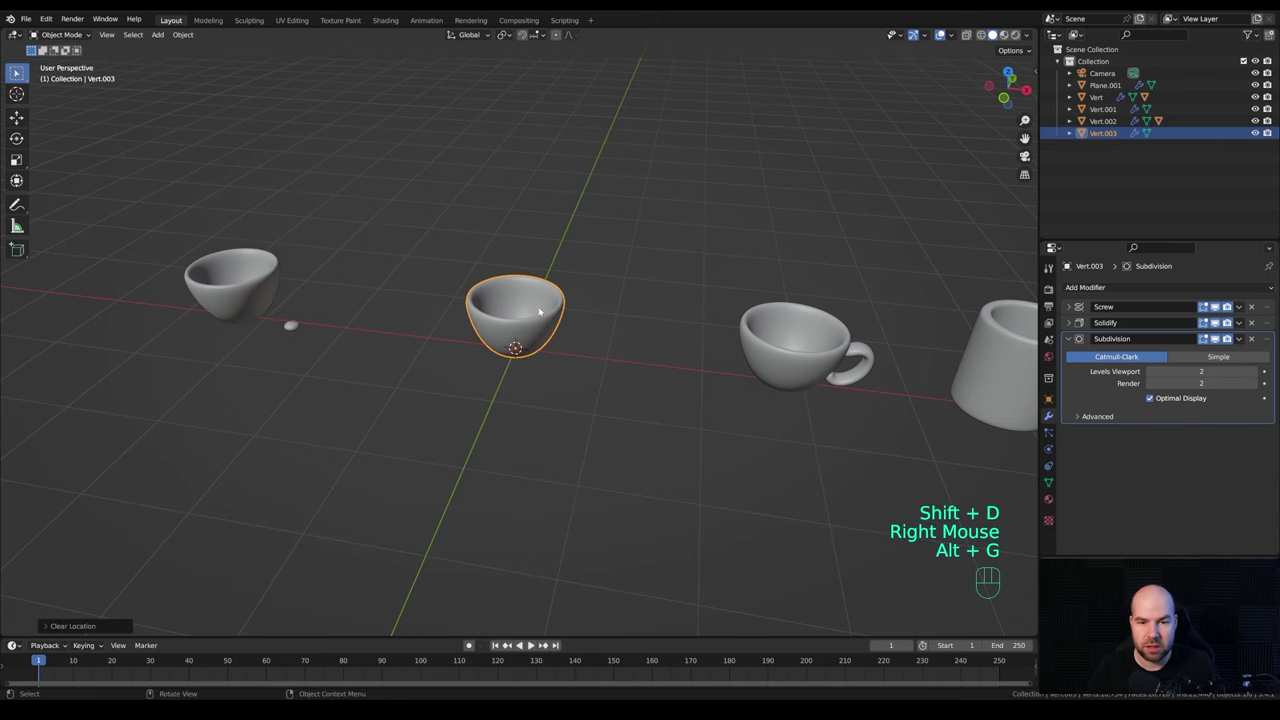
# In front view, reshape the centre copy's profile into a tall vase and scale it up.
pyautogui.press('KP_1')
pyautogui.scroll(3)
pyautogui.moveTo(647, 278); pyautogui.dragTo(673, 406)
pyautogui.scroll(-3)
pyautogui.press('Tab')
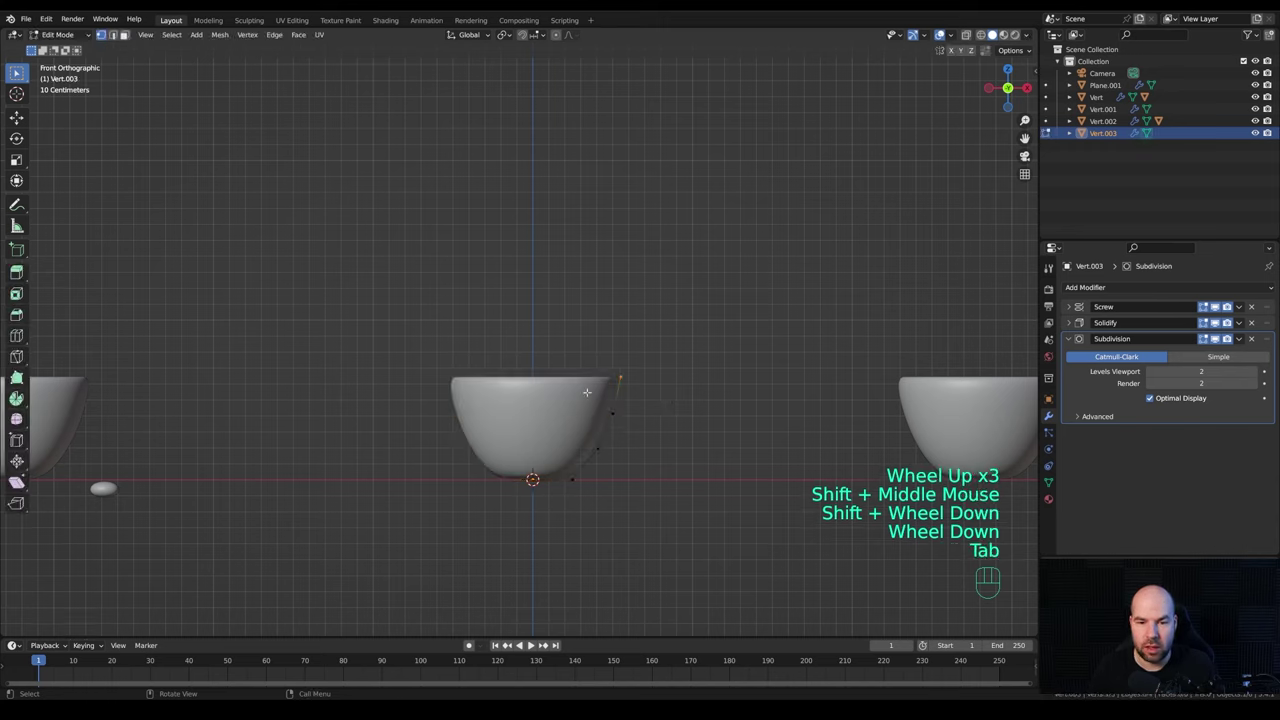
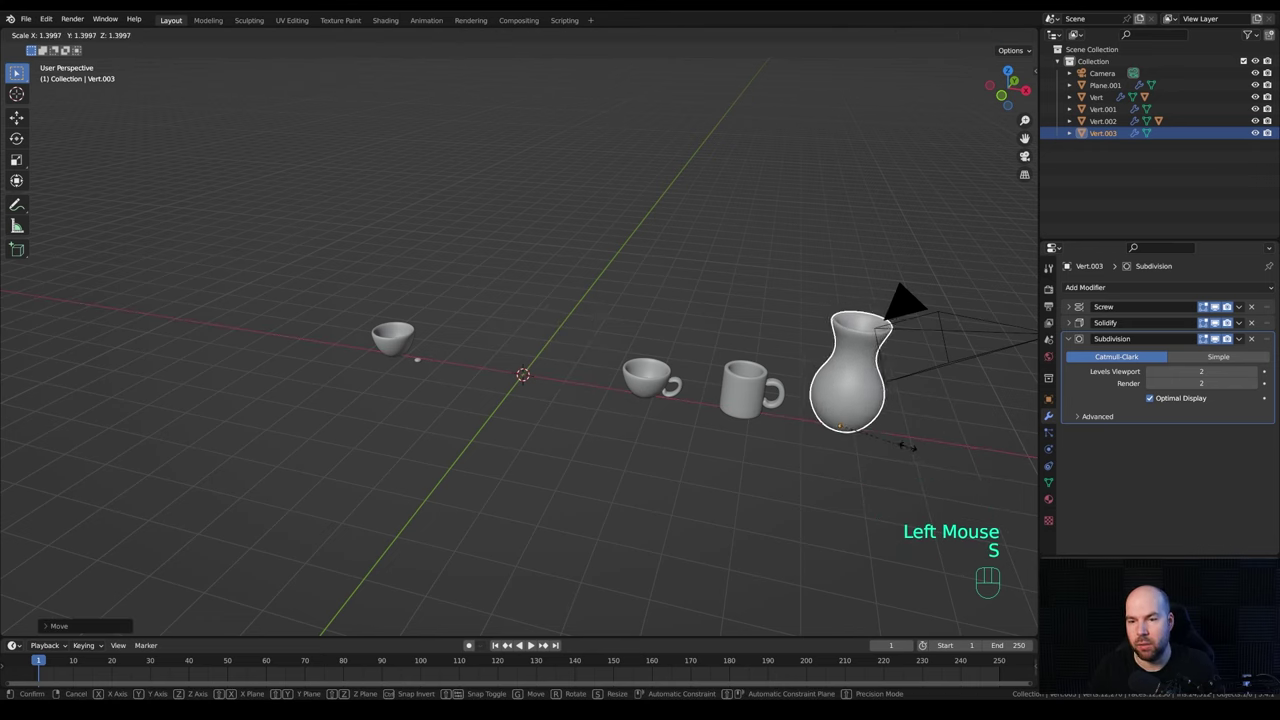
pyautogui.click(905, 447)
# Duplicate the bowl with its small piece and return the copies to the origin.
pyautogui.scroll(3)
pyautogui.moveTo(294, 315); pyautogui.dragTo(440, 412)
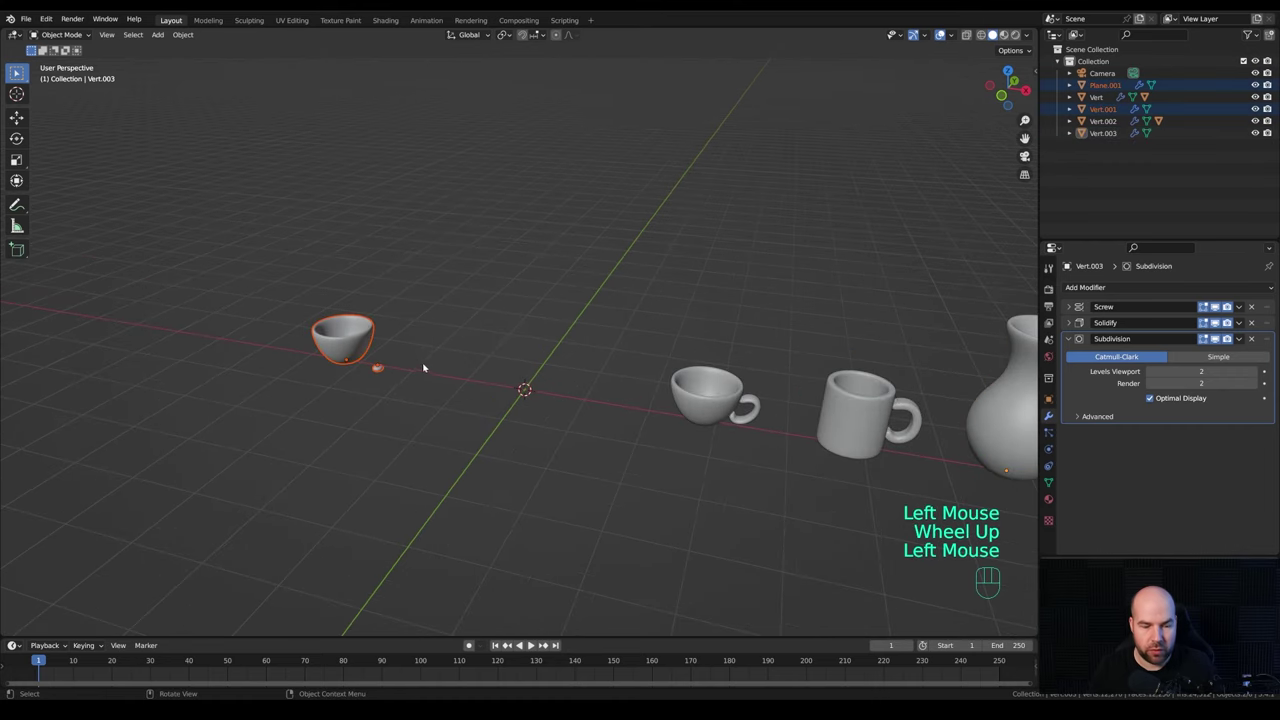
pyautogui.press('shift+d')
pyautogui.rightClick(485, 306)
pyautogui.press('alt+g')
pyautogui.click(517, 368)
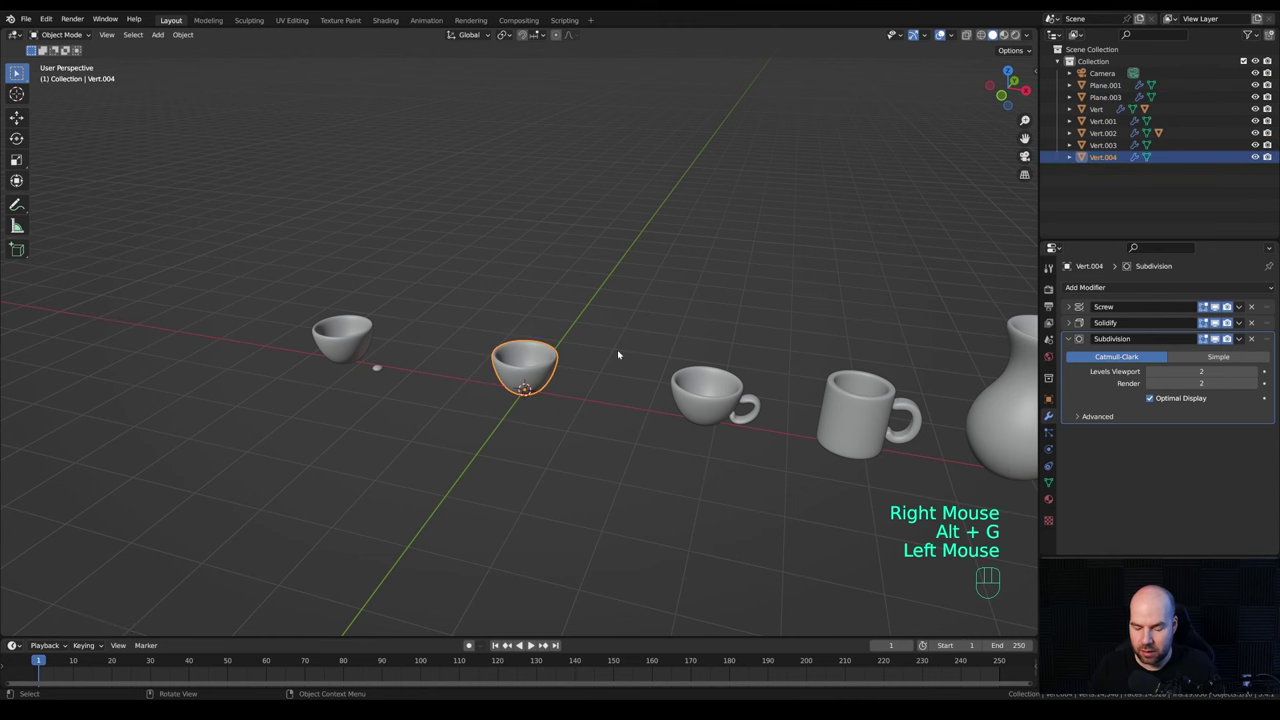
# Pull the copy's profile along X into a tall jug and slide an edge loop along its handle.
pyautogui.press('KP_1')
pyautogui.scroll(3)
pyautogui.moveTo(693, 406); pyautogui.dragTo(681, 370)
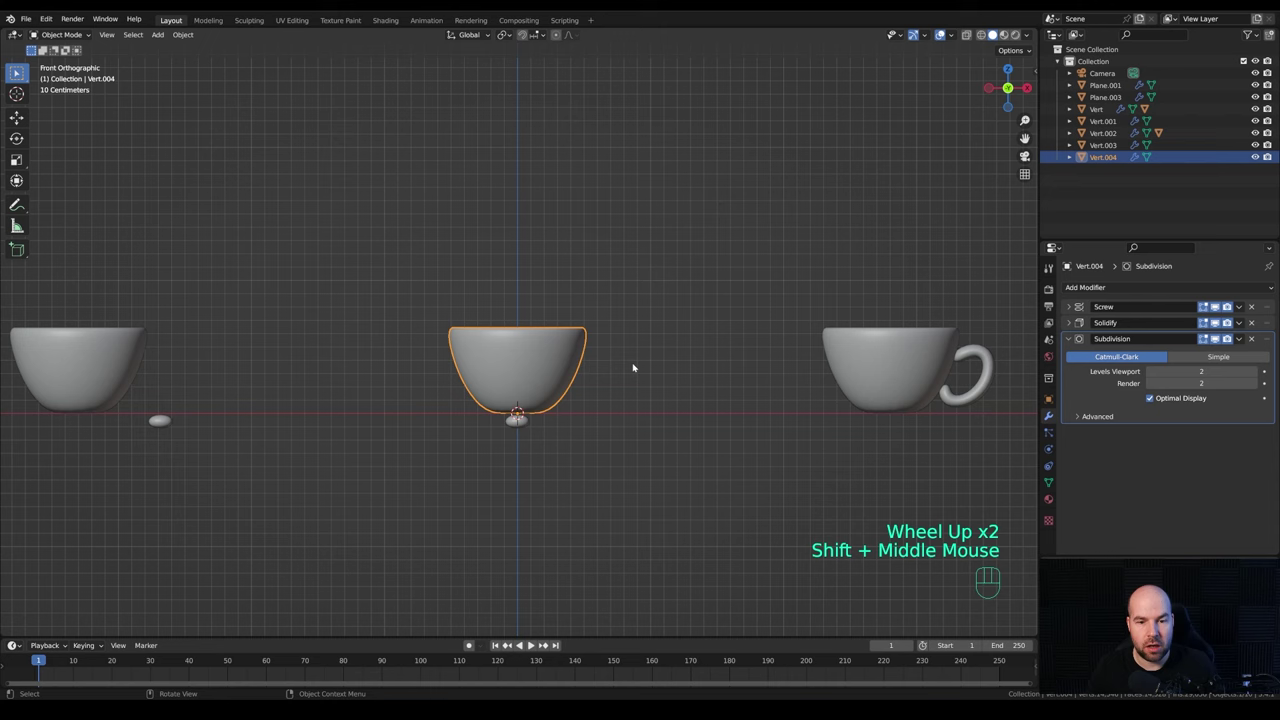
pyautogui.scroll(-3)
pyautogui.middleClick(622, 368)
pyautogui.press('Tab')
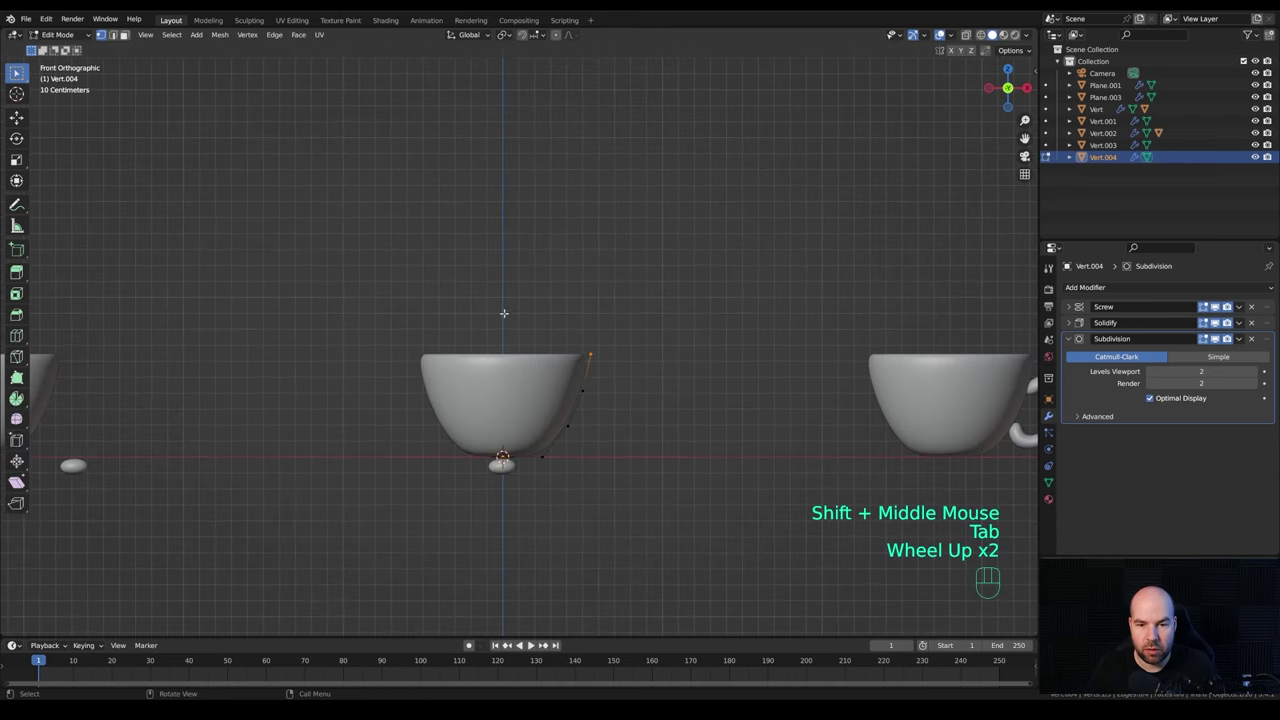
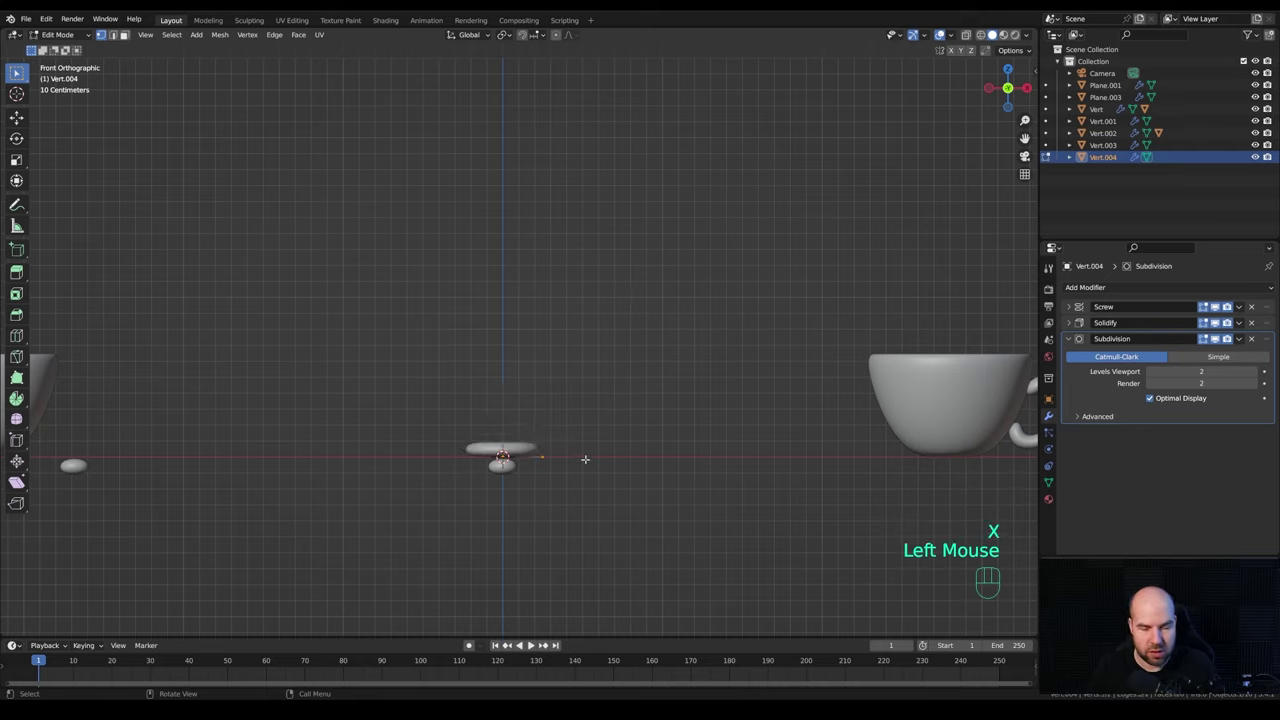
pyautogui.press('g')
pyautogui.press('x')
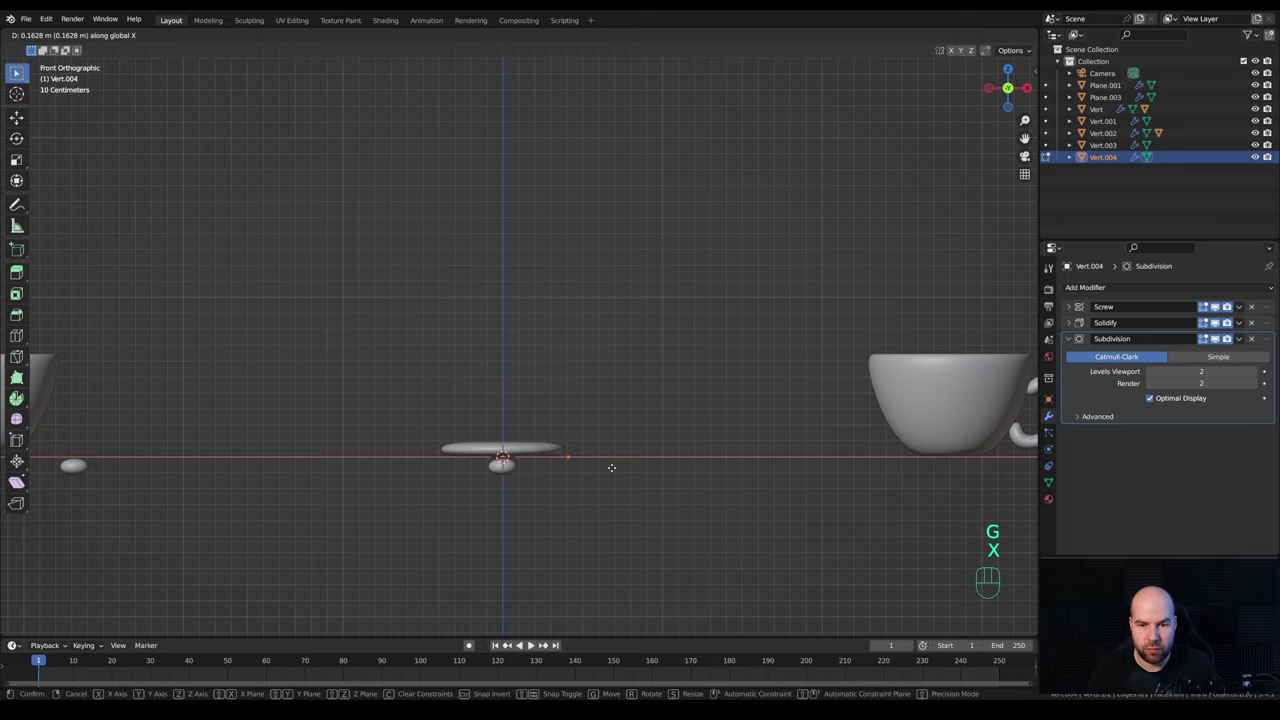
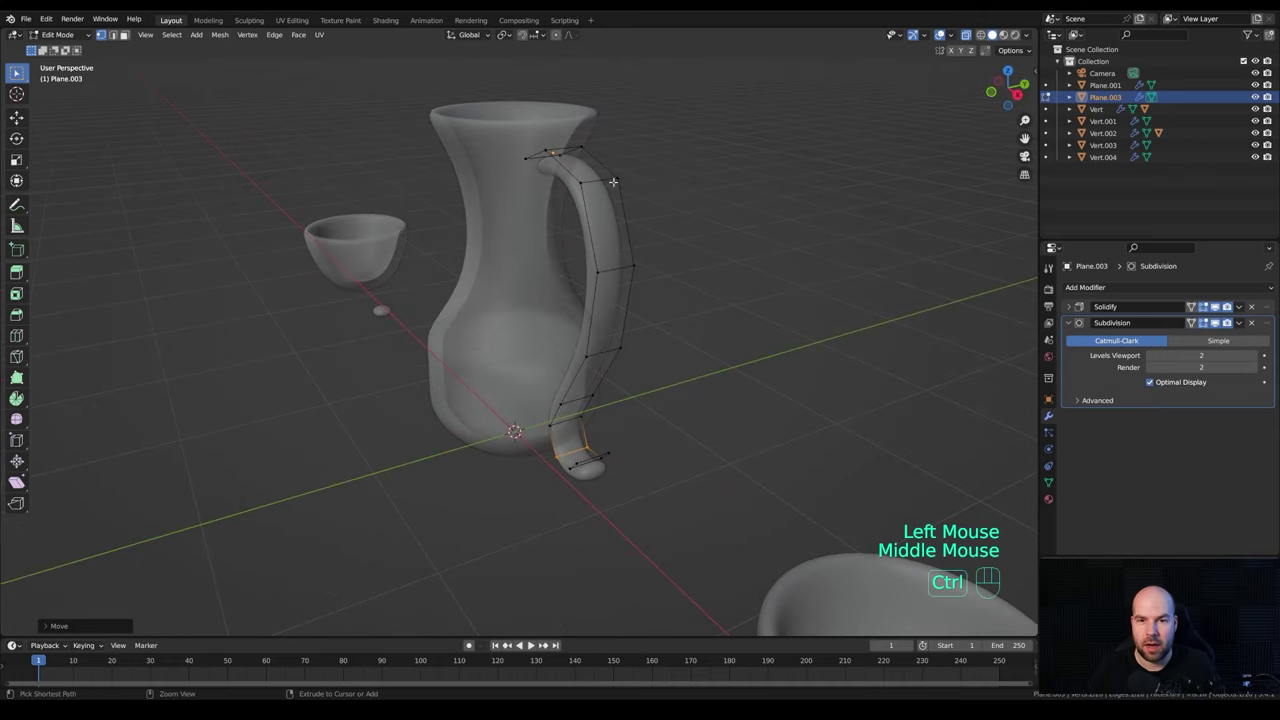
pyautogui.press('ctrl+r')
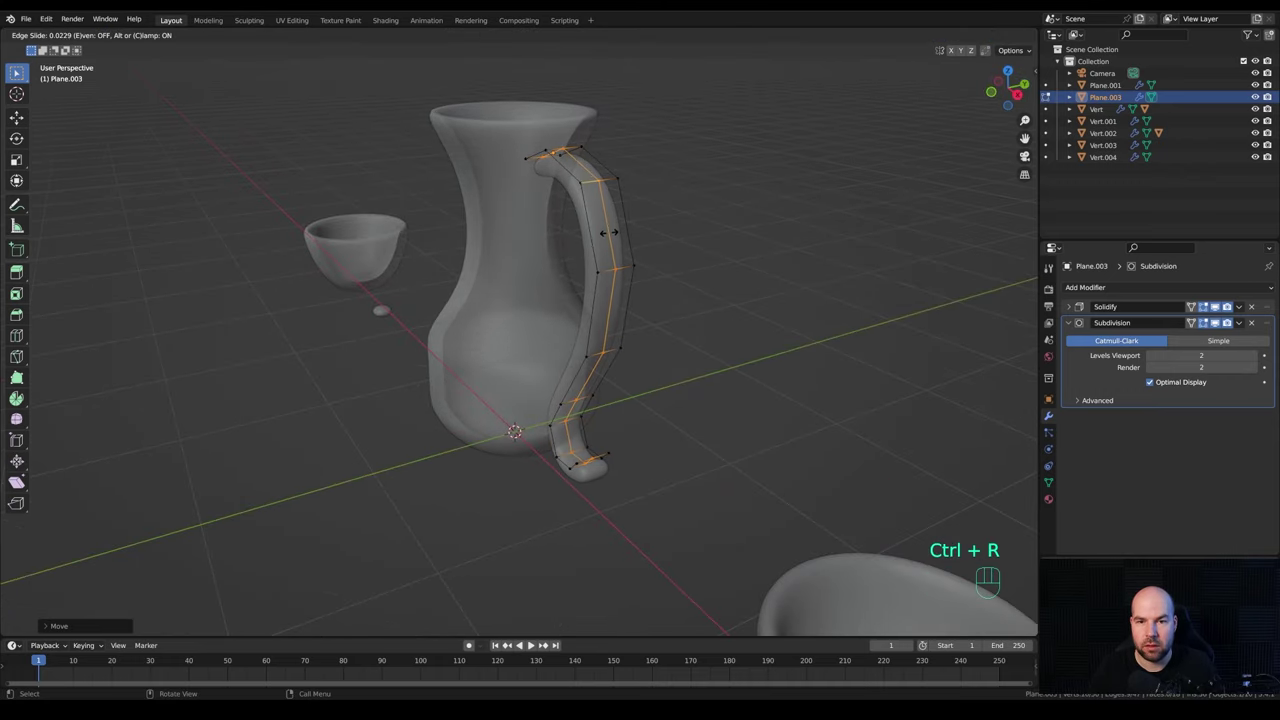
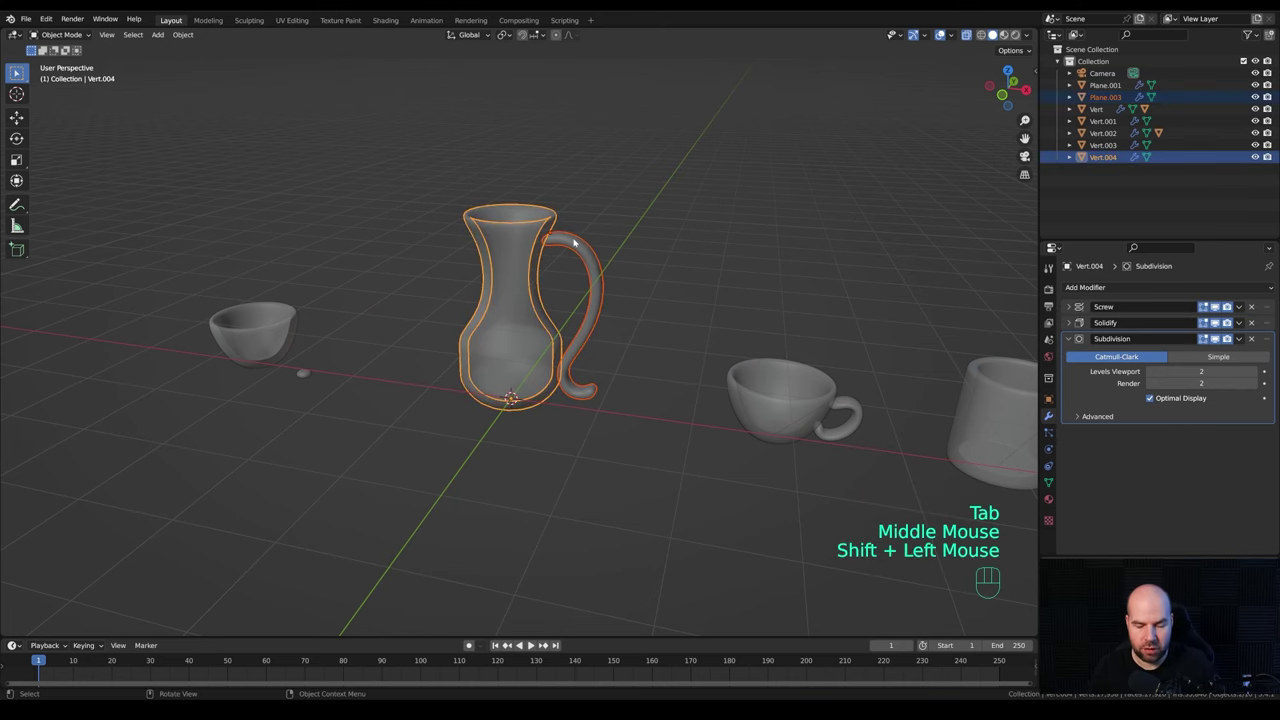
# Attach the handle to the jug and move it along X to the end of the row.
pyautogui.press('ctrl+p')
pyautogui.scroll(-3)
pyautogui.click(501, 294)
pyautogui.press('g')
pyautogui.press('x')
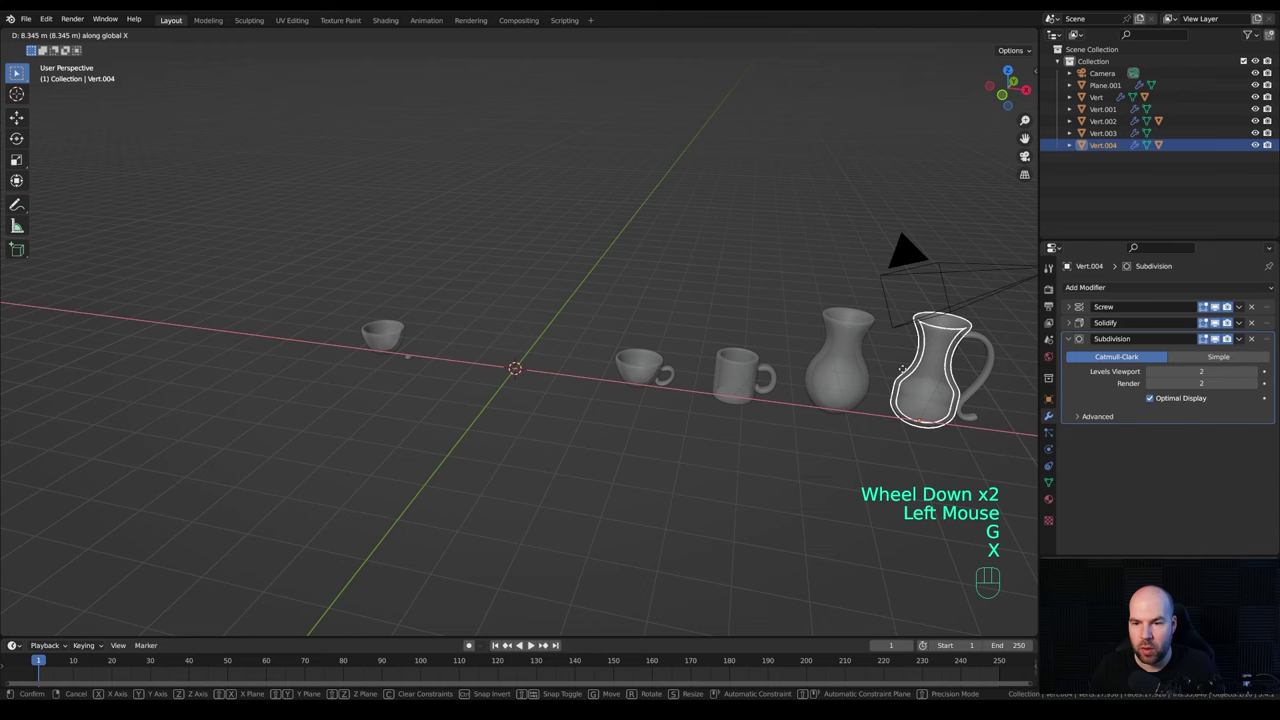
pyautogui.click(913, 374)
# Delete the small leftover piece and select the left bowl.
pyautogui.moveTo(407, 355); pyautogui.dragTo(465, 414)
pyautogui.scroll(3)
pyautogui.press('x')
pyautogui.click(273, 338)
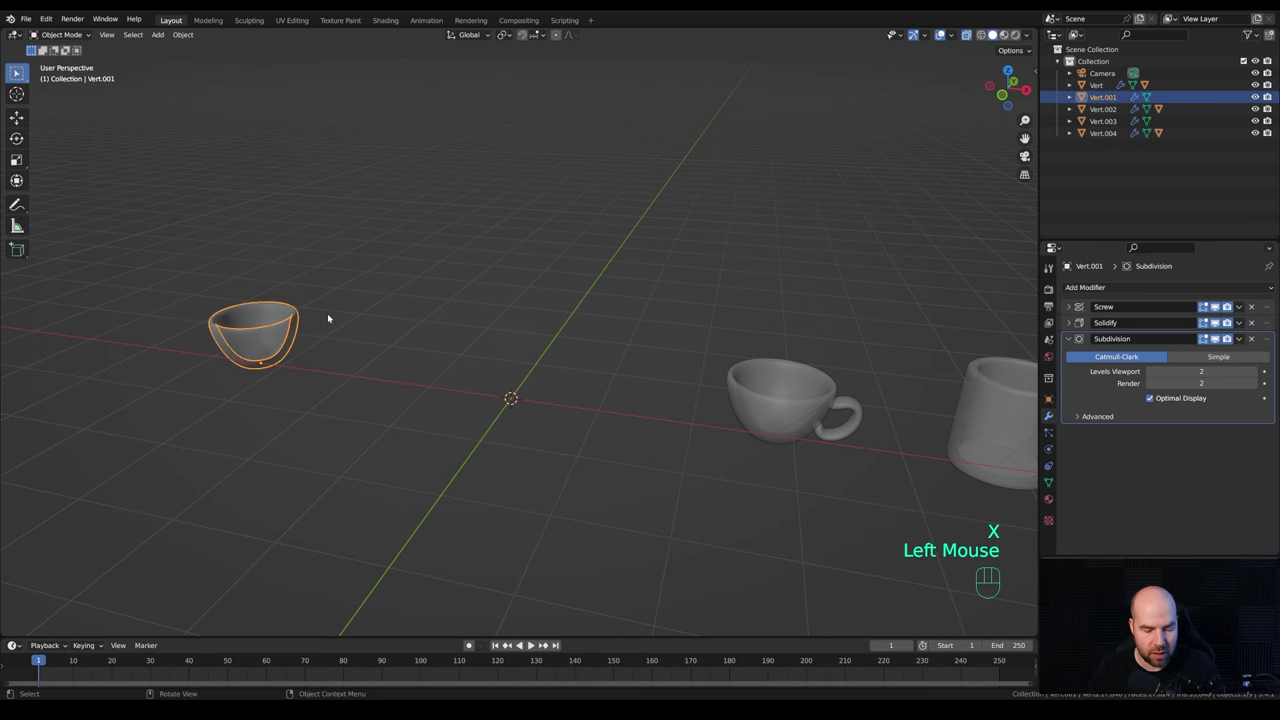
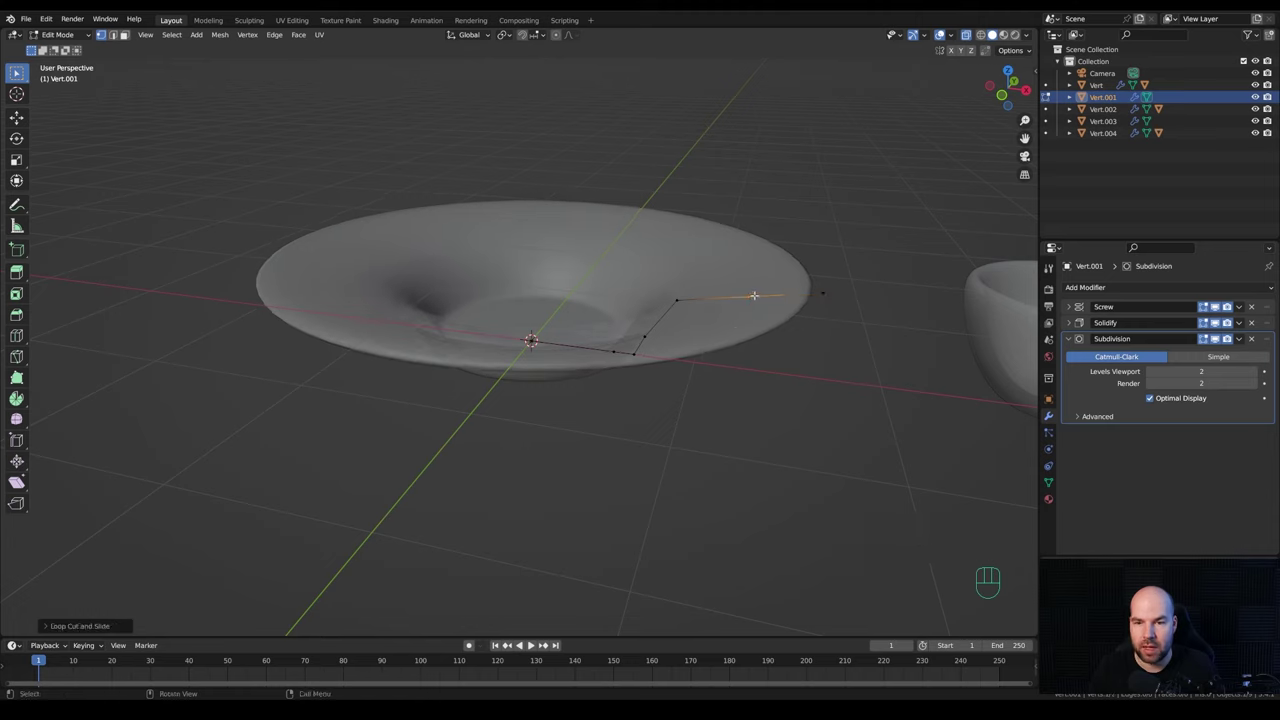
# Vertex-slide the rim point along its edge to flatten the plate's broad rim.
pyautogui.press('g')
pyautogui.press('g')
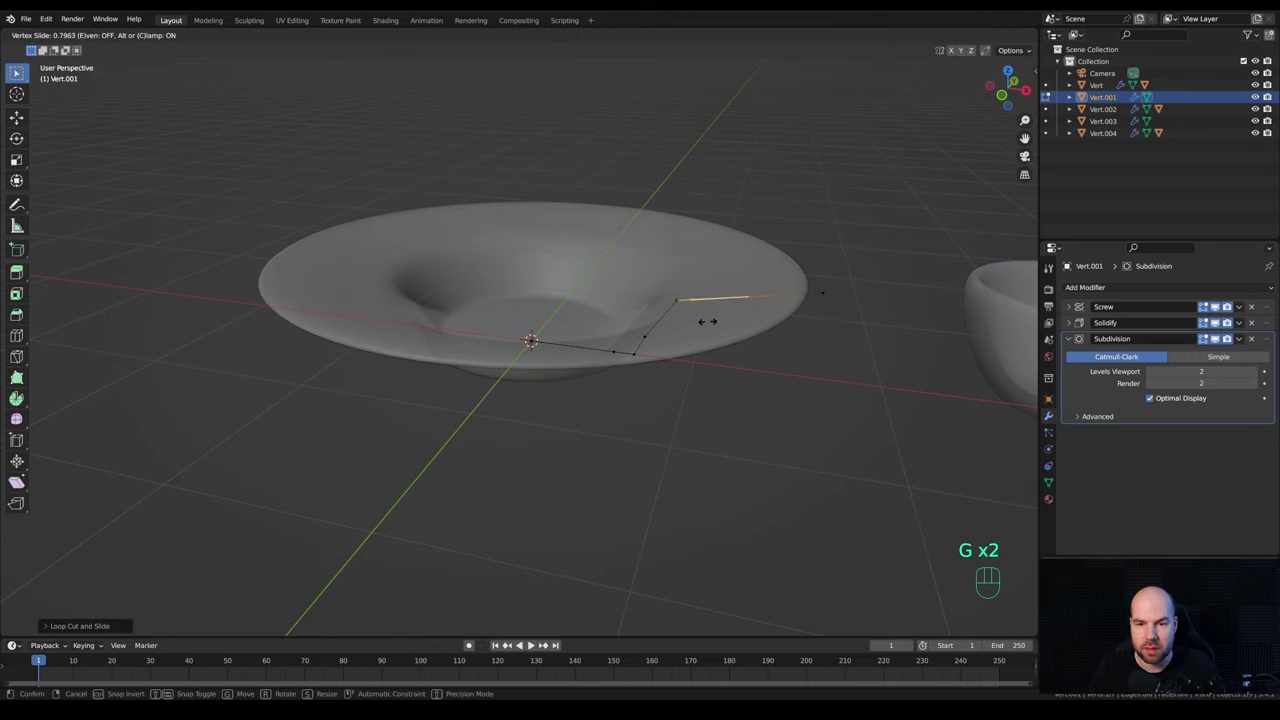
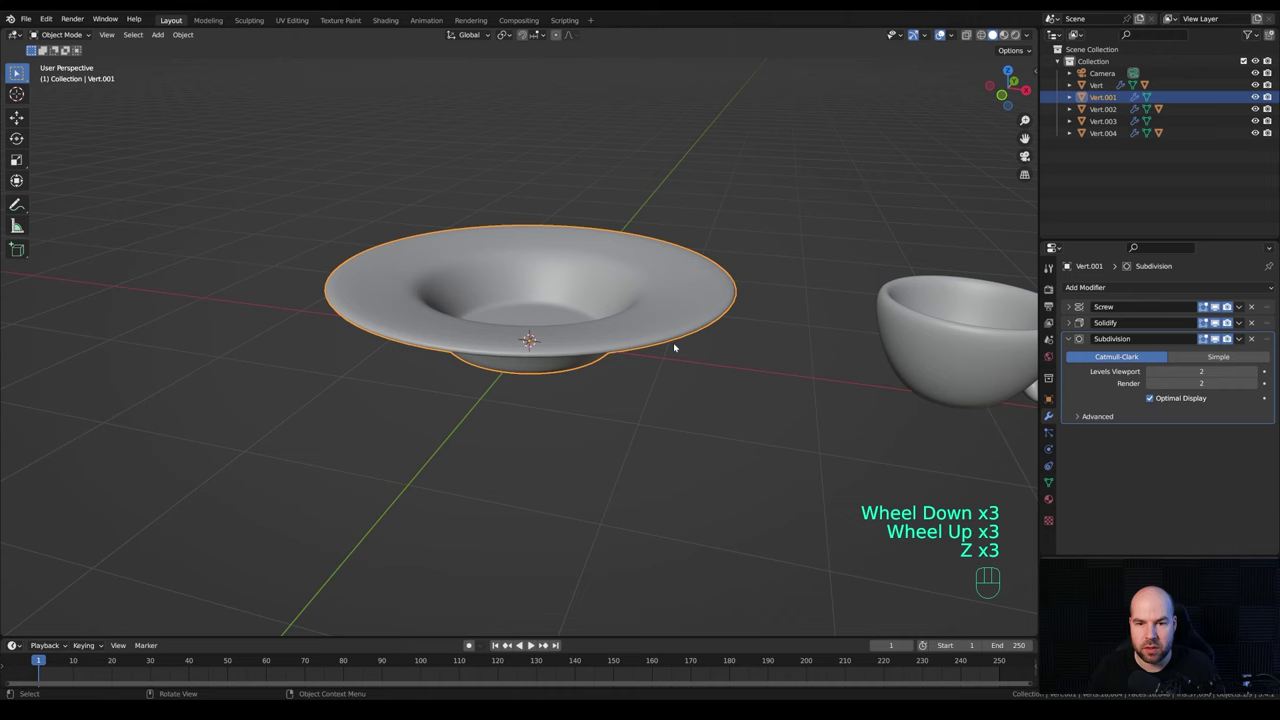
pyautogui.scroll(-3)
pyautogui.middleClick(627, 300)
pyautogui.moveTo(611, 326); pyautogui.dragTo(661, 318)
pyautogui.moveTo(653, 242); pyautogui.dragTo(573, 249)
pyautogui.scroll(3)
pyautogui.moveTo(554, 259); pyautogui.dragTo(569, 272)
pyautogui.scroll(3)
pyautogui.moveTo(567, 254); pyautogui.dragTo(572, 290)
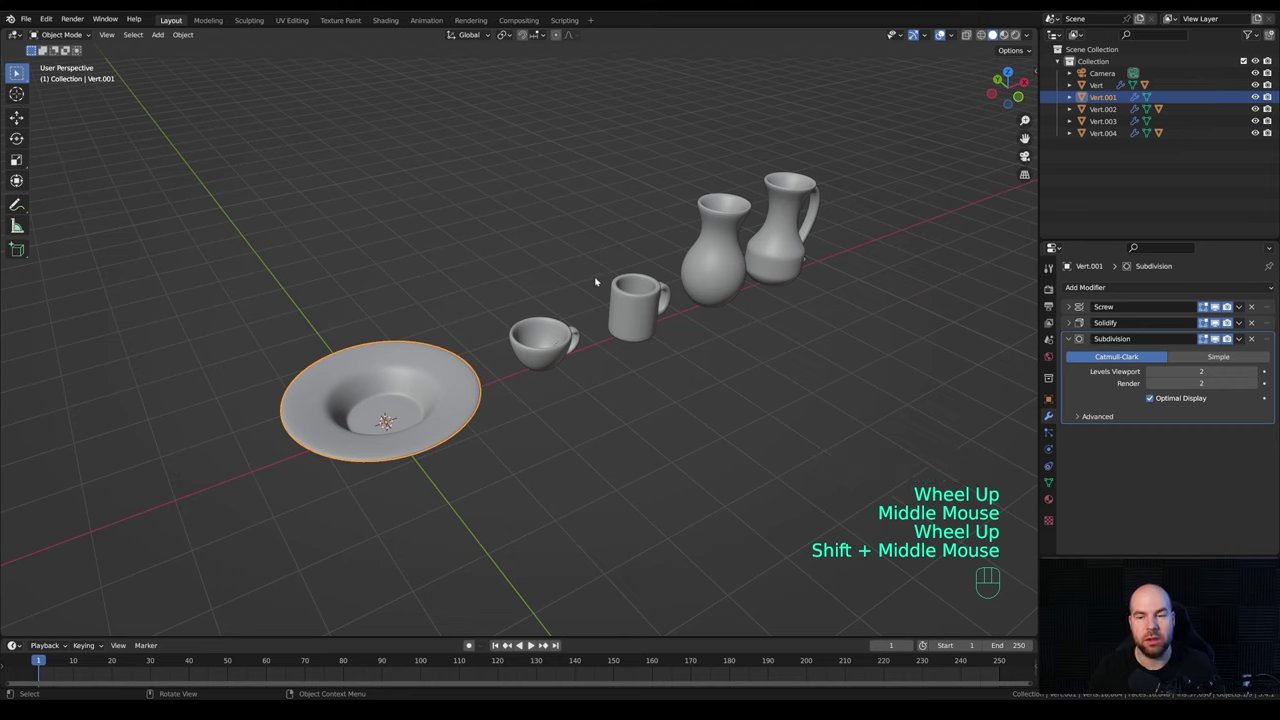